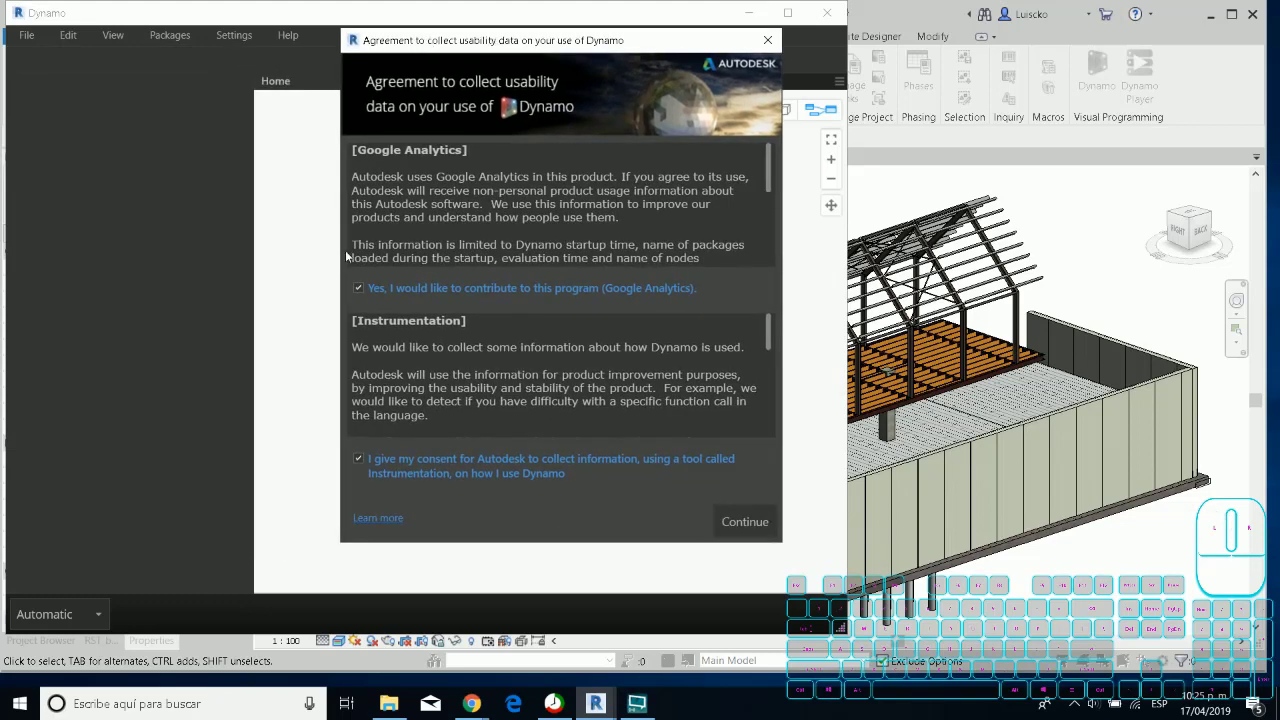
Scroll through the getting-started guide before dismissing it.
scroll("down", 3)
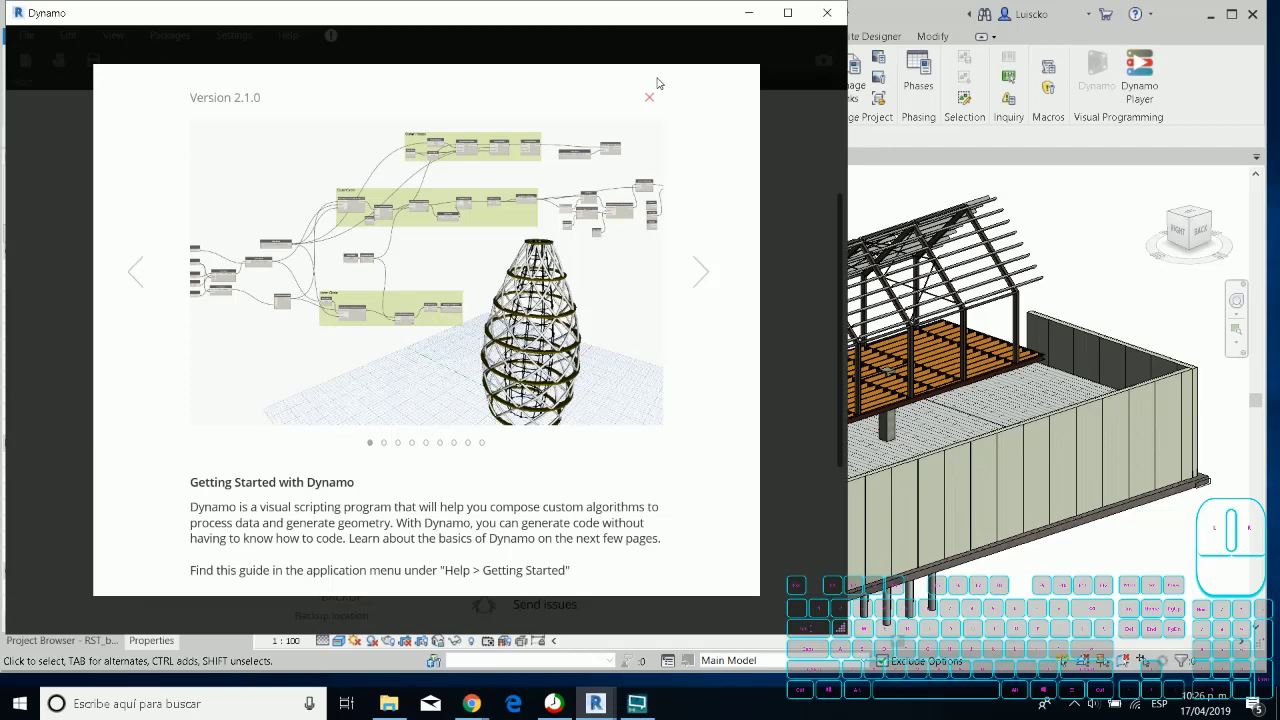
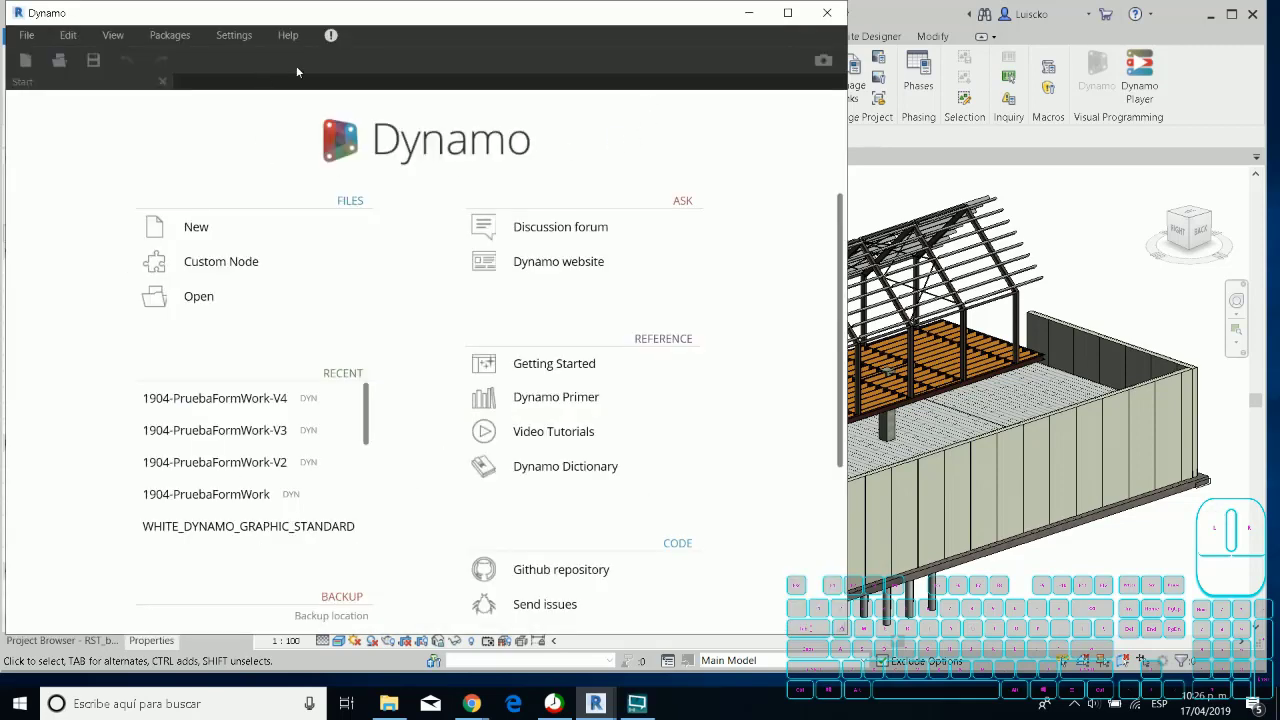
Review the About window's version 2.1 license text and launch the Dynamo website link.
left_click(337, 39)
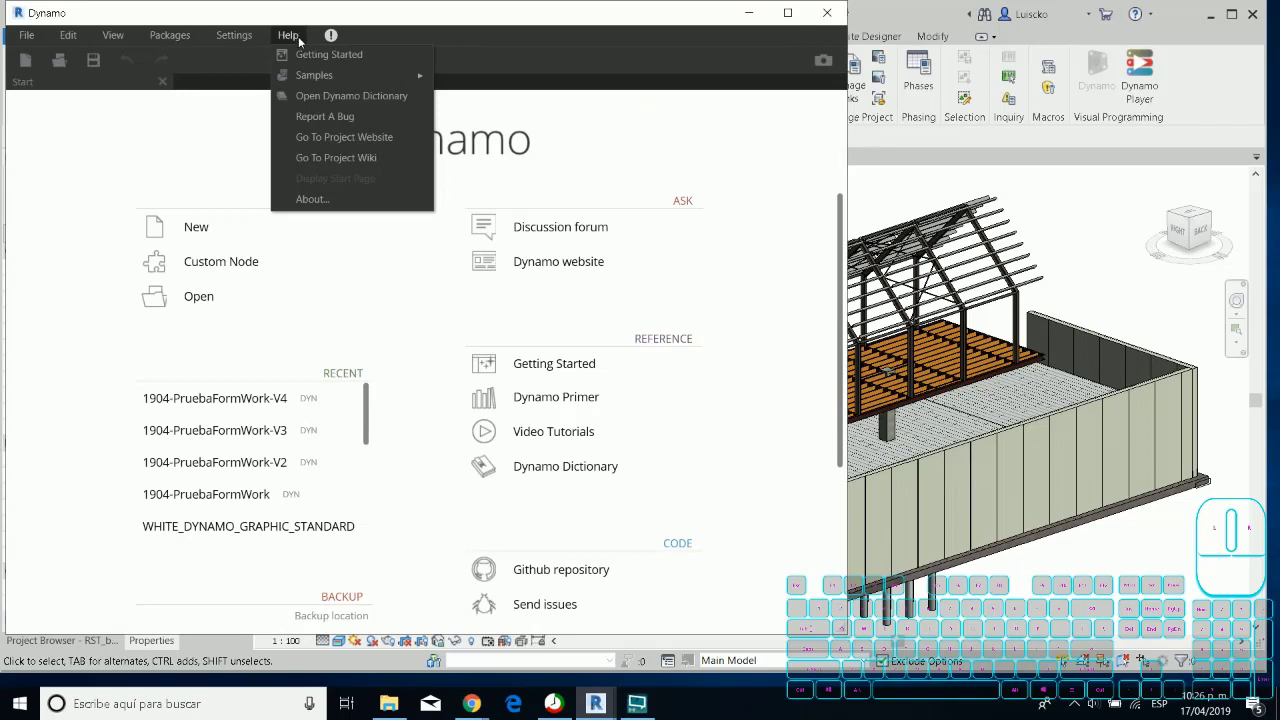
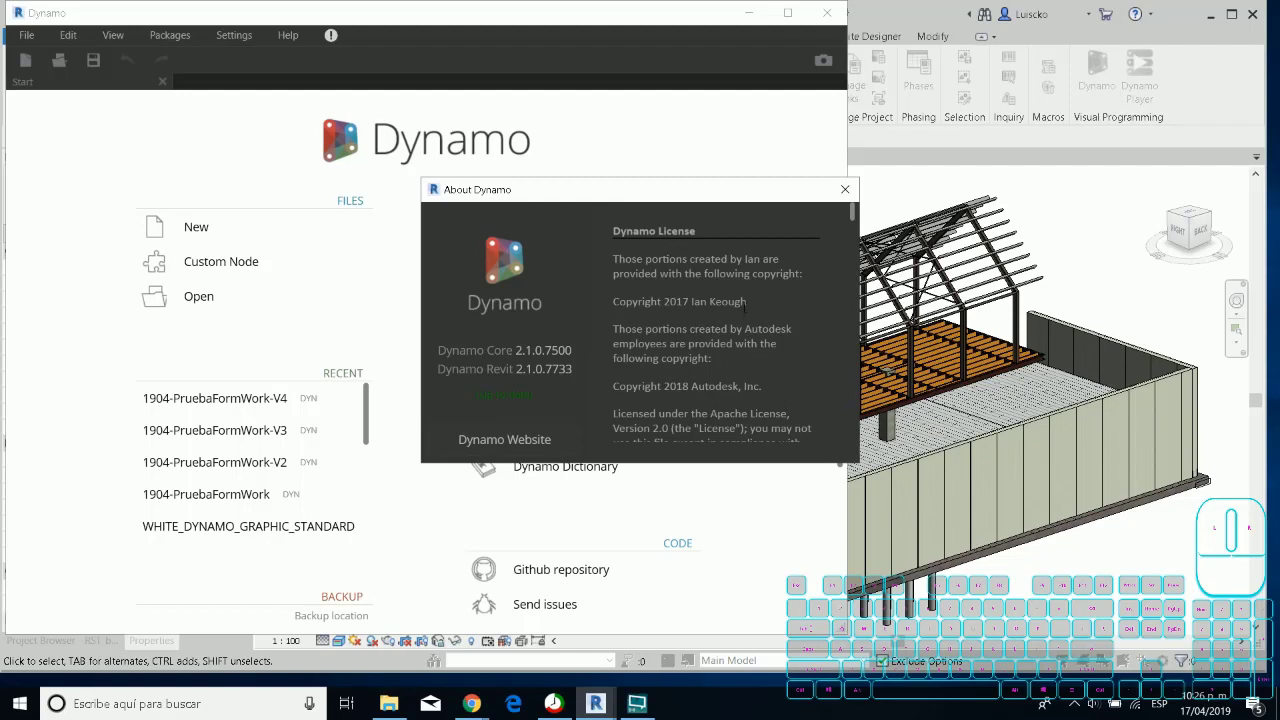
scroll("down", 3)
scroll("down", 3)
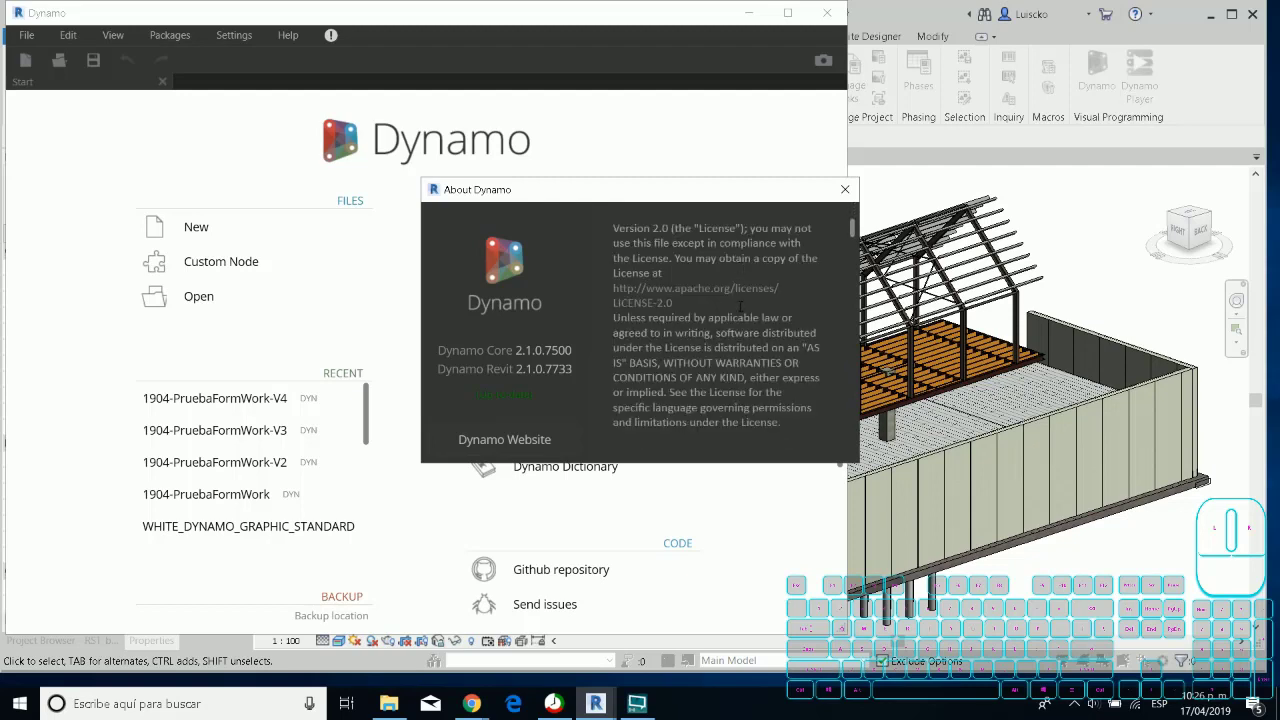
scroll("down", 3)
scroll("down", 3)
left_click(506, 442)
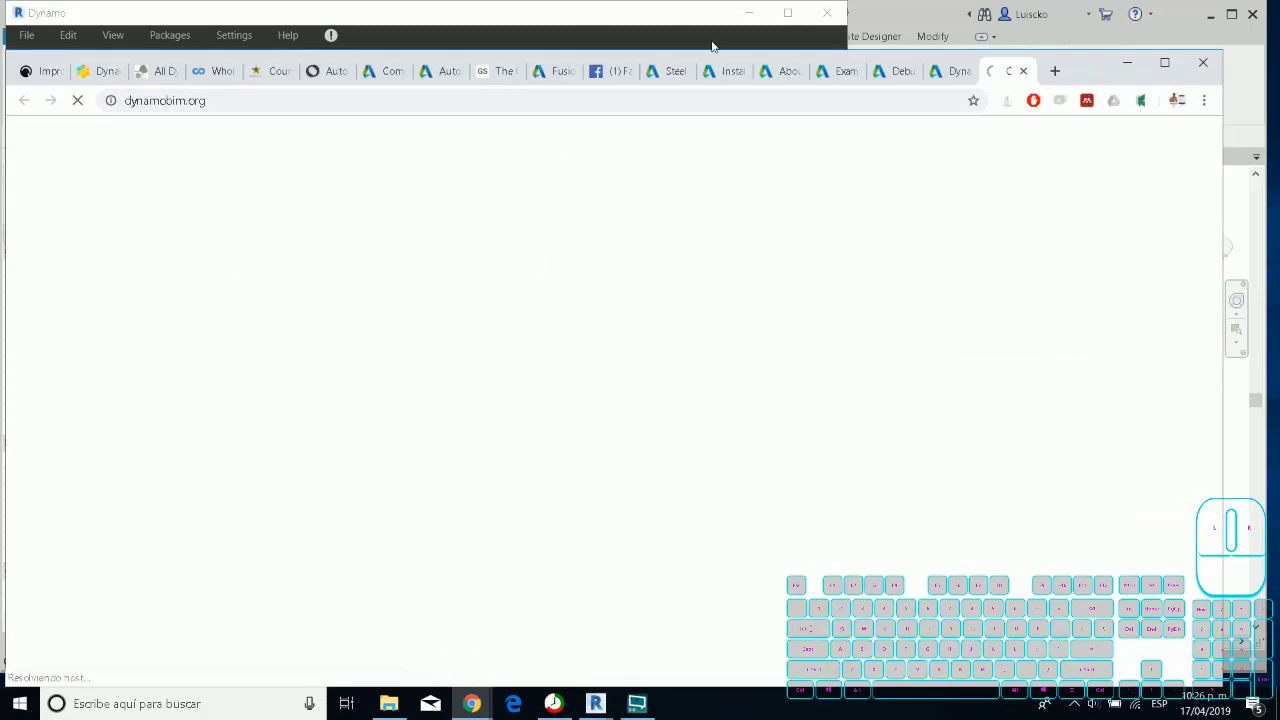
Scroll the dynamobim.org home page while it finishes loading.
scroll("down", 3)
scroll("up", 3)
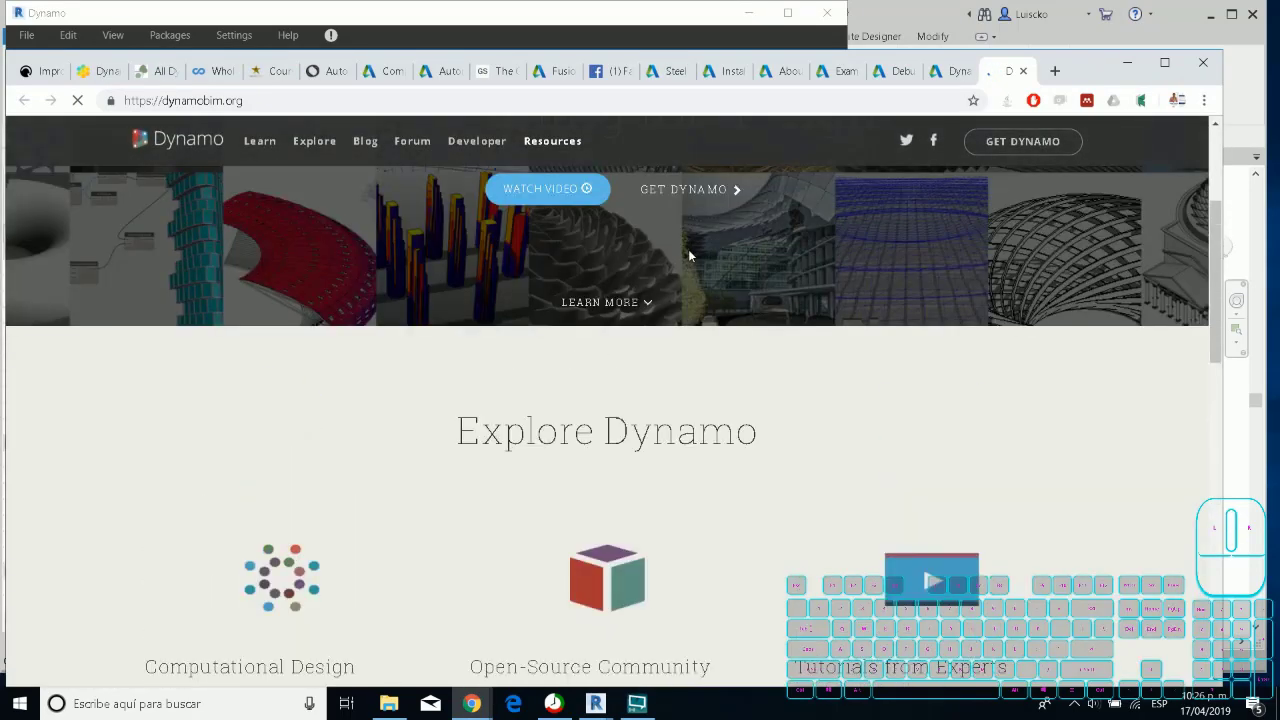
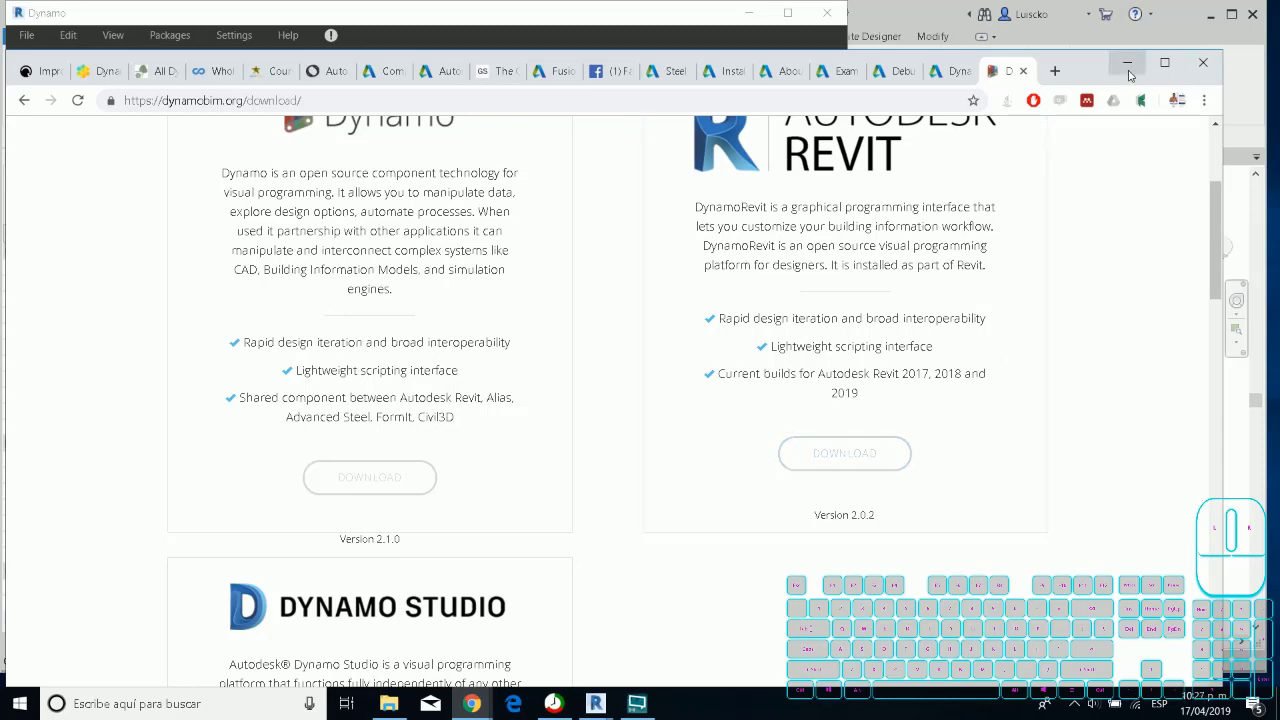
Return to Dynamo's blank workspace and expand the Revit > Elements library category.
left_click(1135, 73)
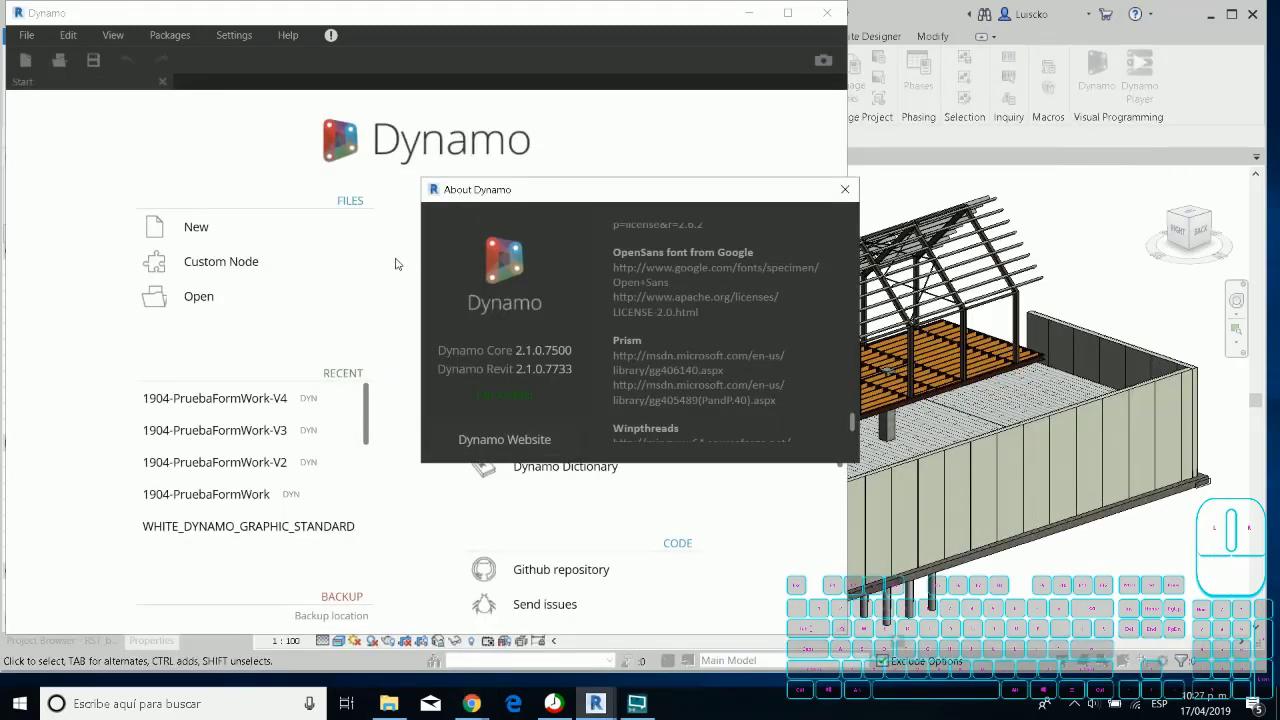
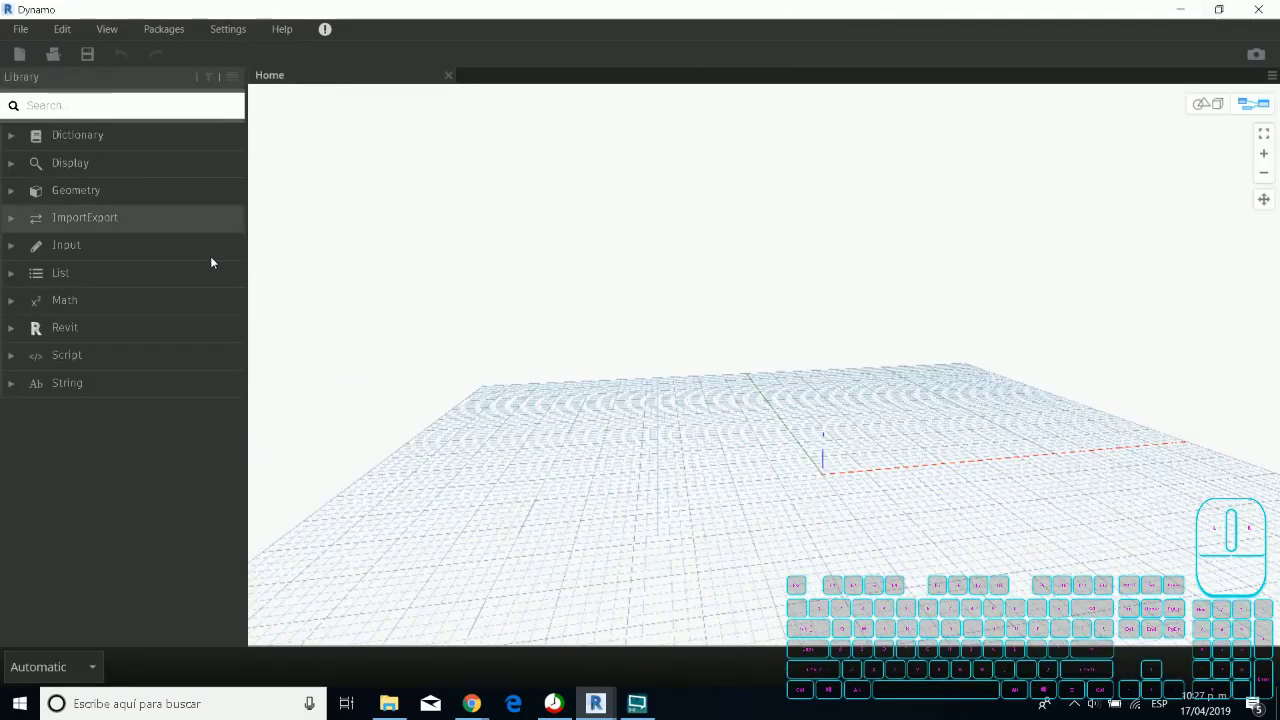
left_click(20, 329)
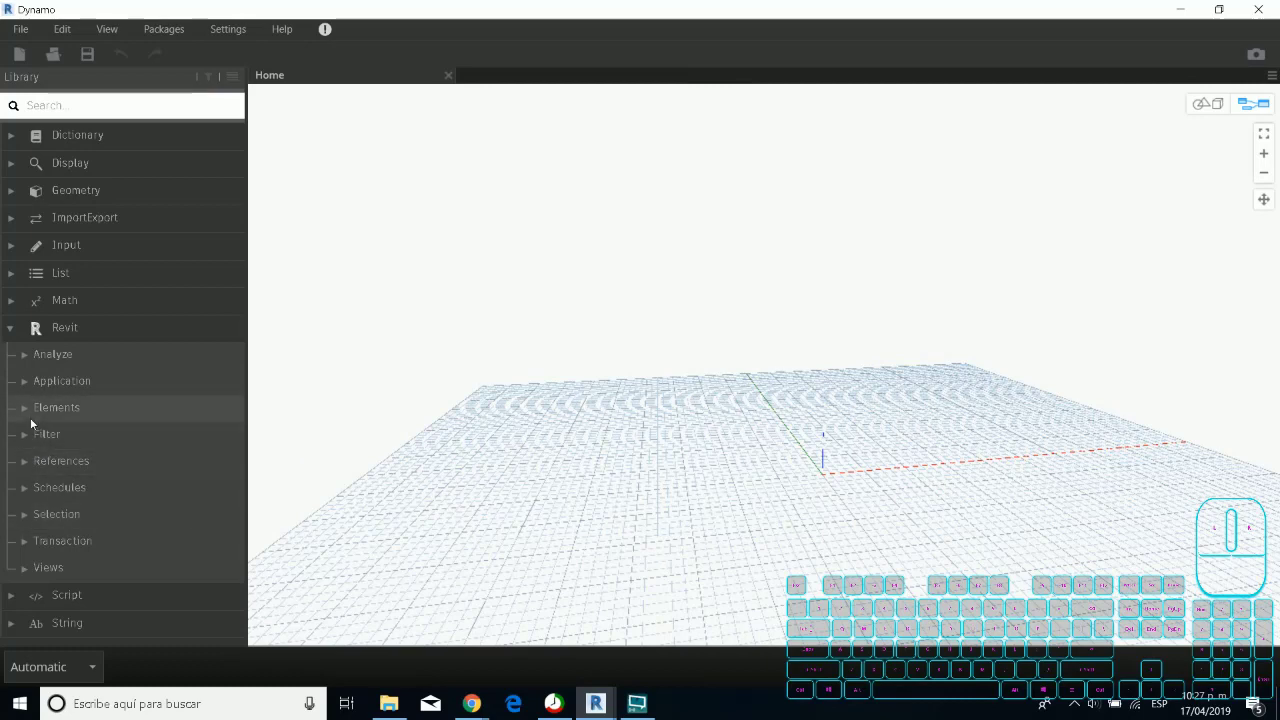
left_click(35, 418)
Scroll down and back up through the Revit Elements node list.
scroll("down", 3)
scroll("down", 3)
scroll("down", 3)
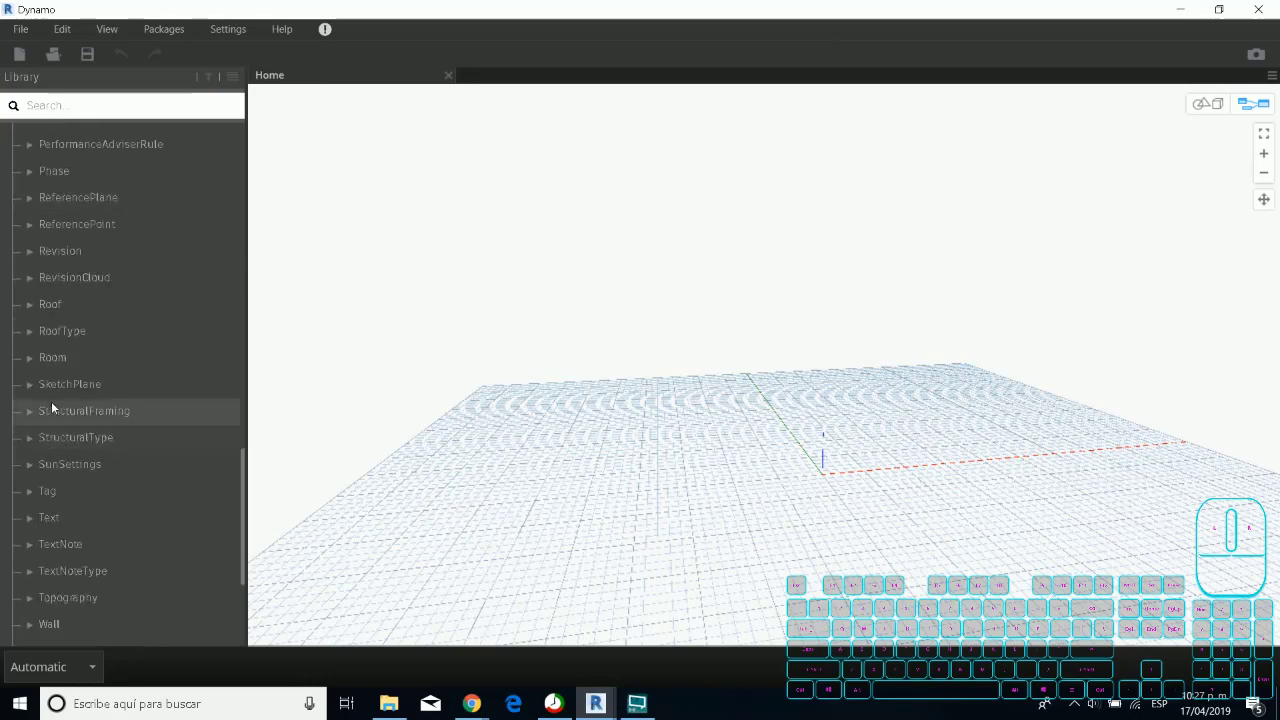
scroll("down", 3)
scroll("up", 3)
scroll("up", 3)
scroll("up", 3)
scroll("up", 3)
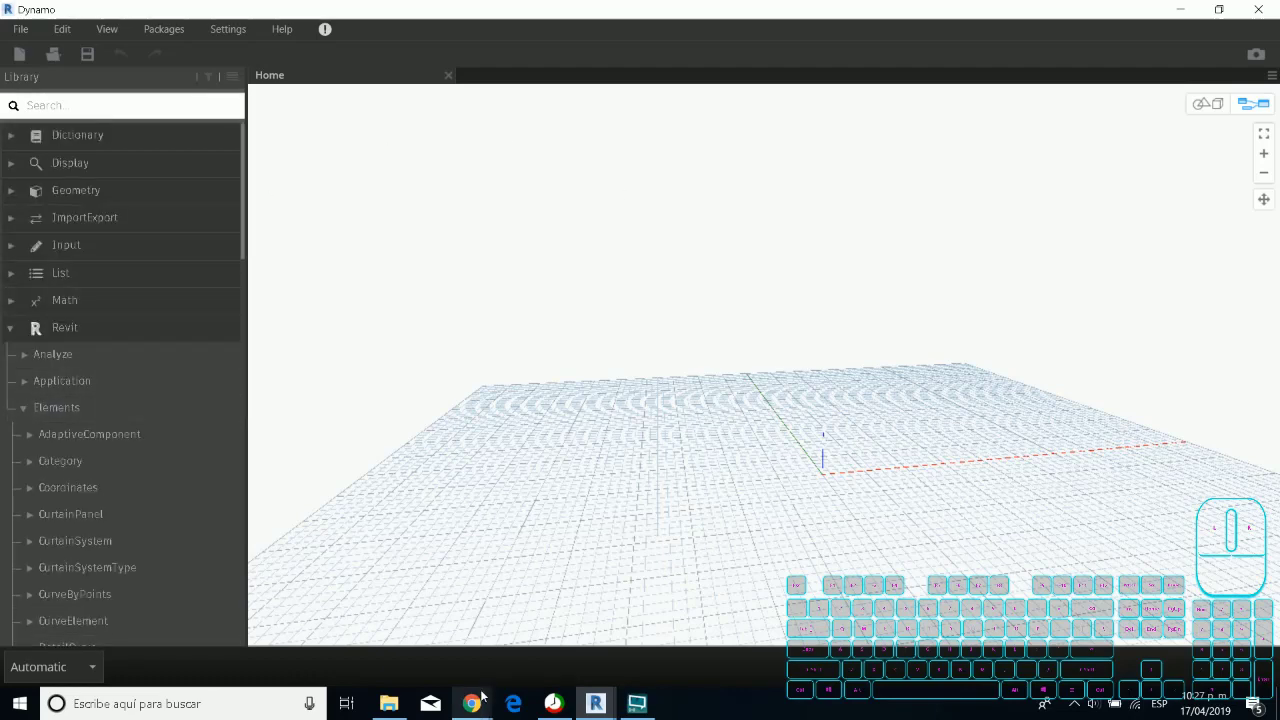
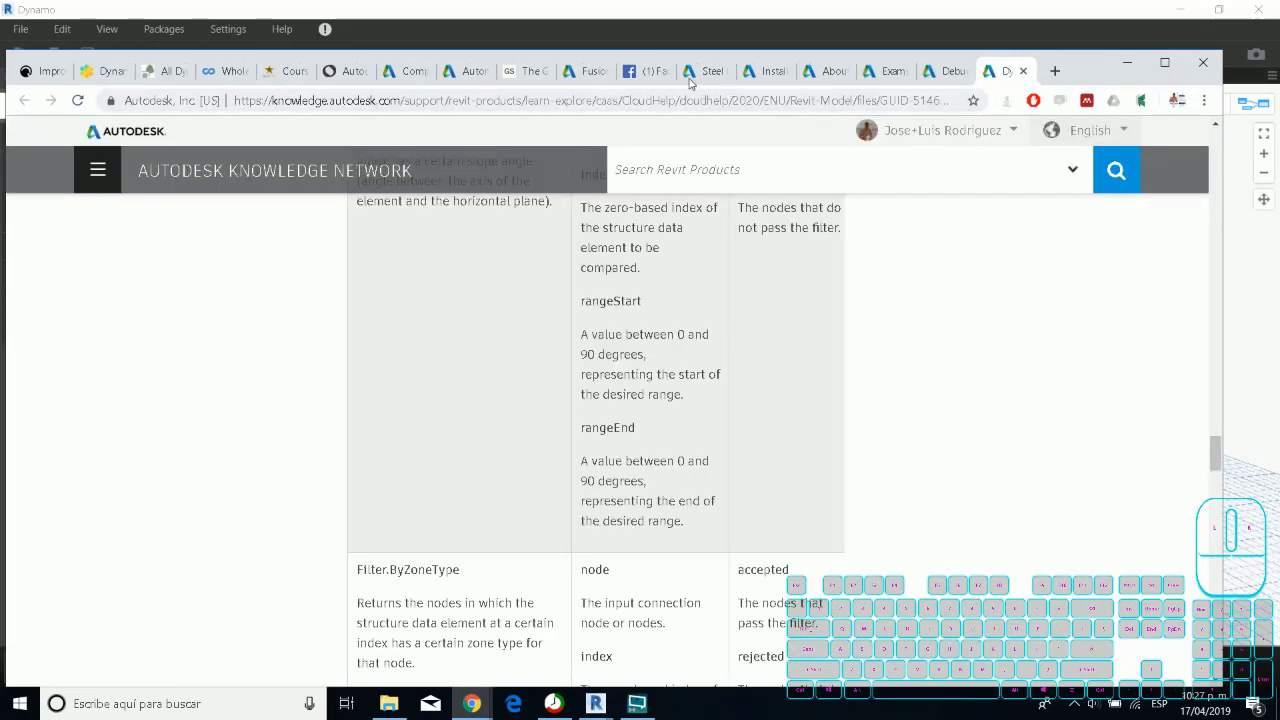
Show the Steel Connections for Dynamo article and scroll to its prerequisites list.
left_click(698, 79)
scroll("up", 3)
scroll("down", 3)
scroll("up", 3)
scroll("down", 3)
scroll("up", 3)
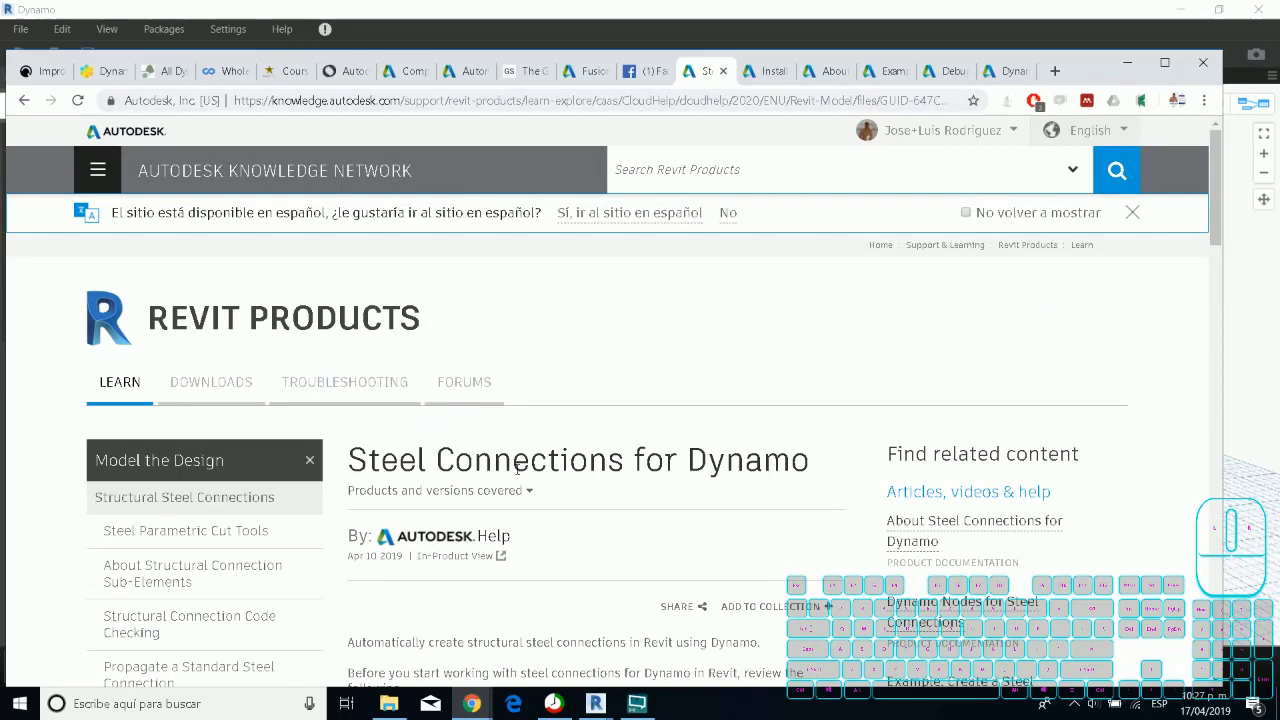
scroll("down", 3)
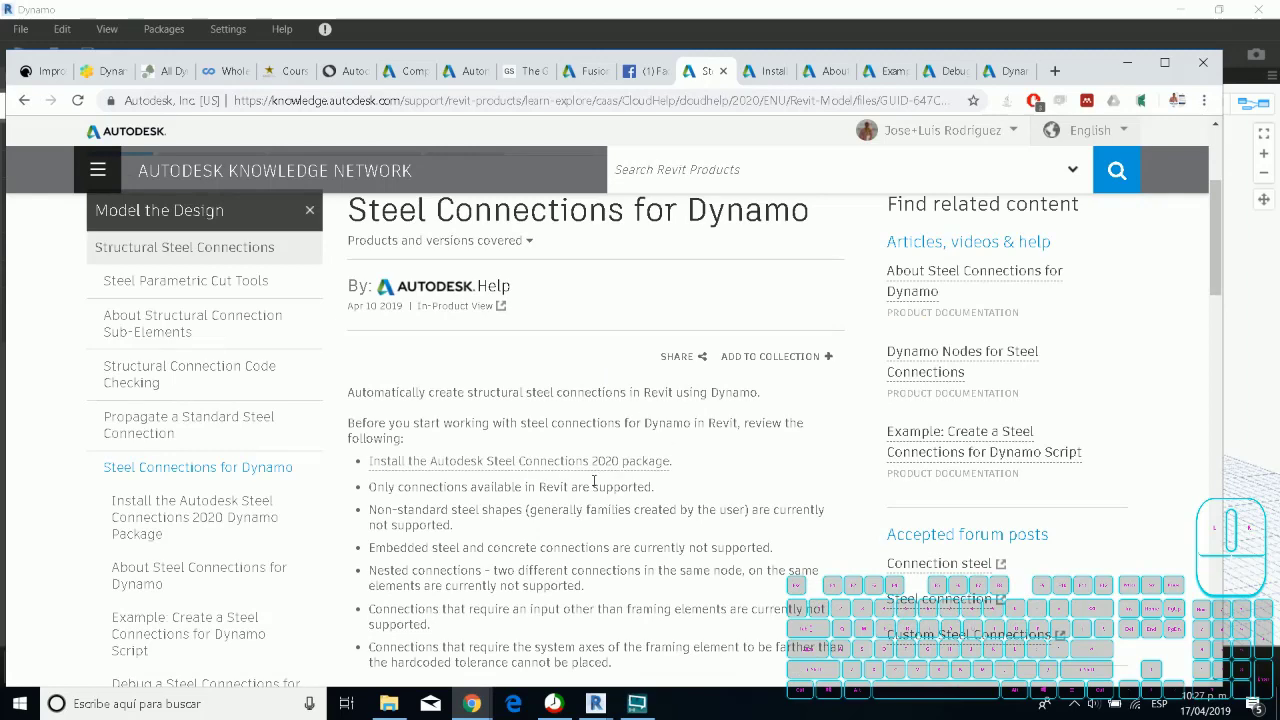
Search the online packages for 'steel con' and install Autodesk Steel Connections 2020.
key("alt+Tab")
left_click(163, 32)
left_click(188, 47)
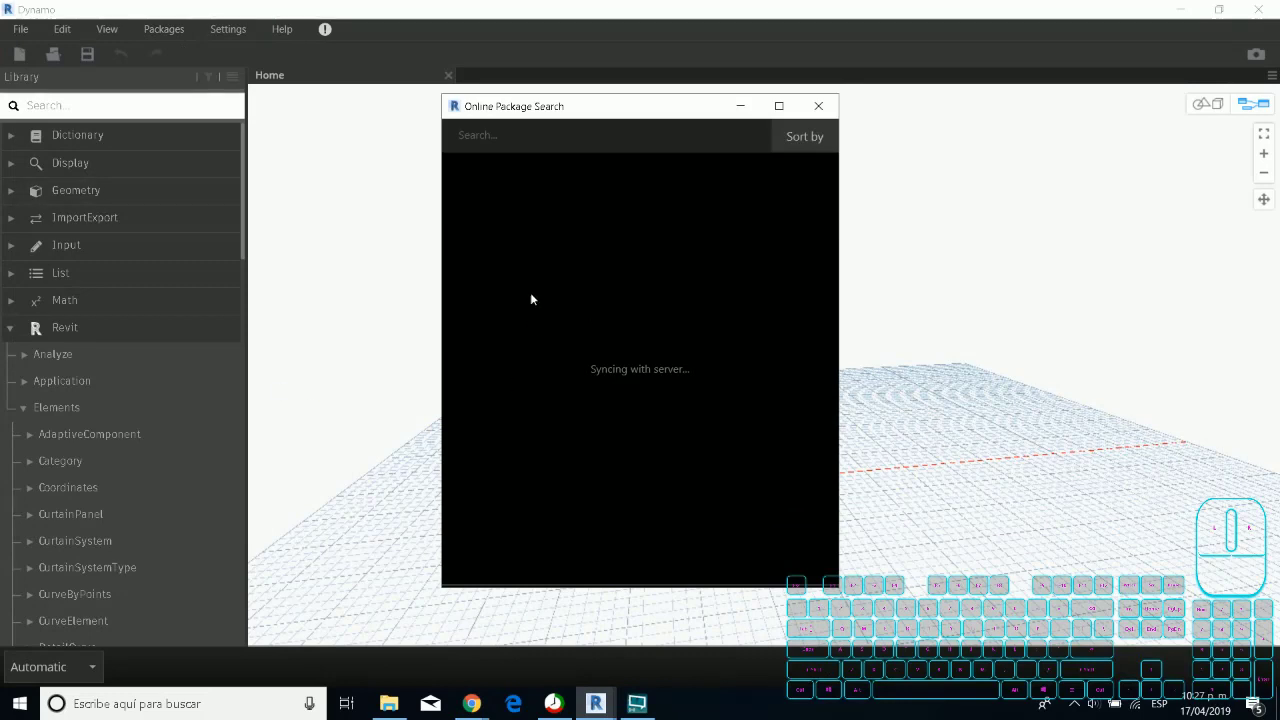
key("i")
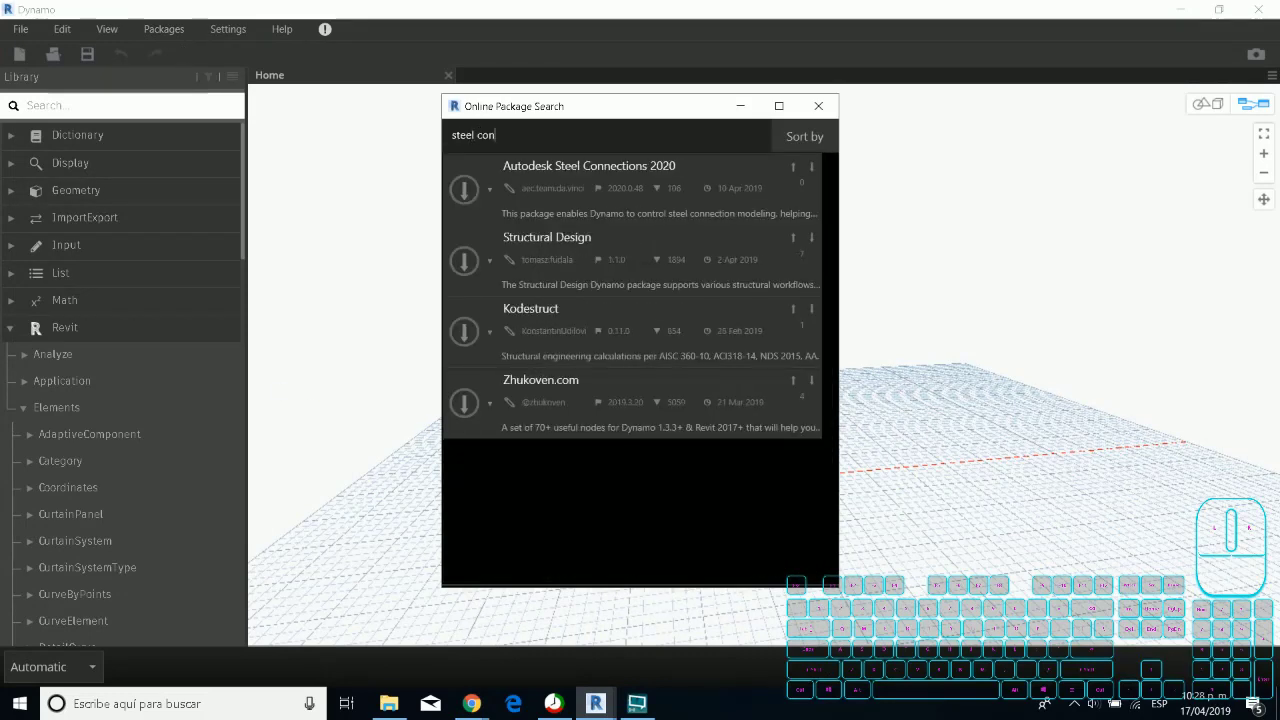
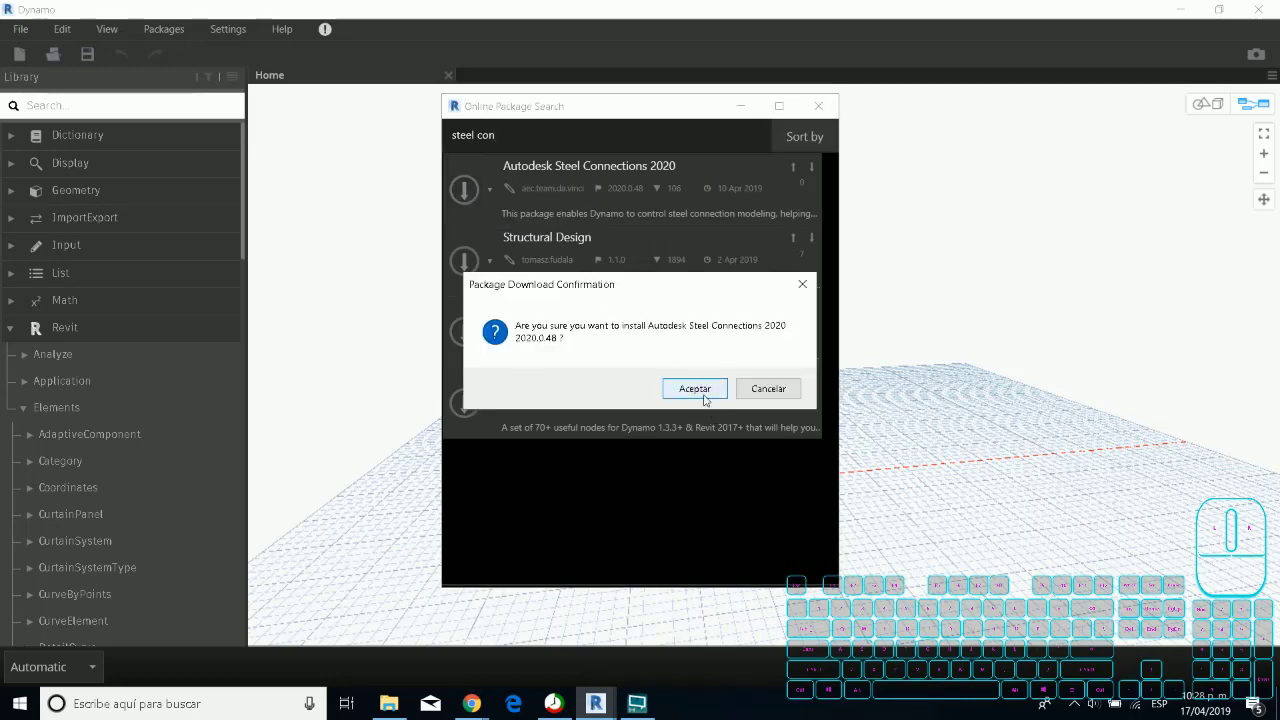
left_click(702, 388)
left_click(702, 386)
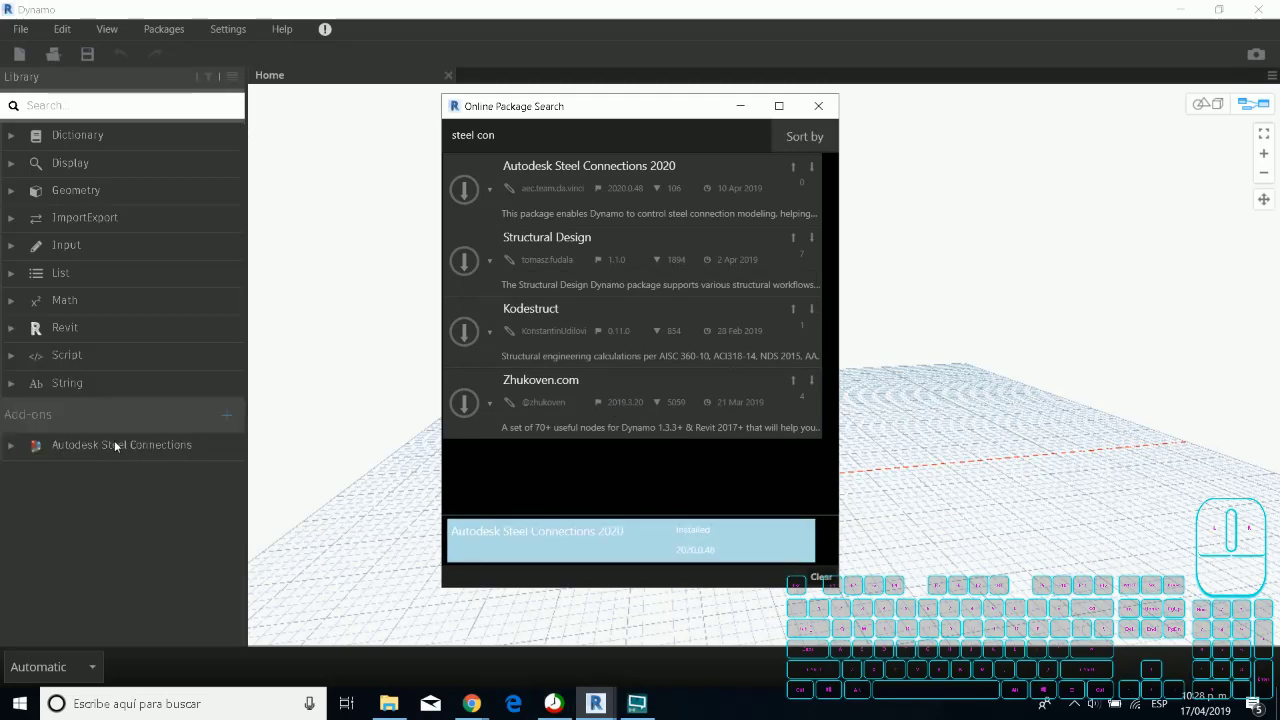
left_click(831, 109)
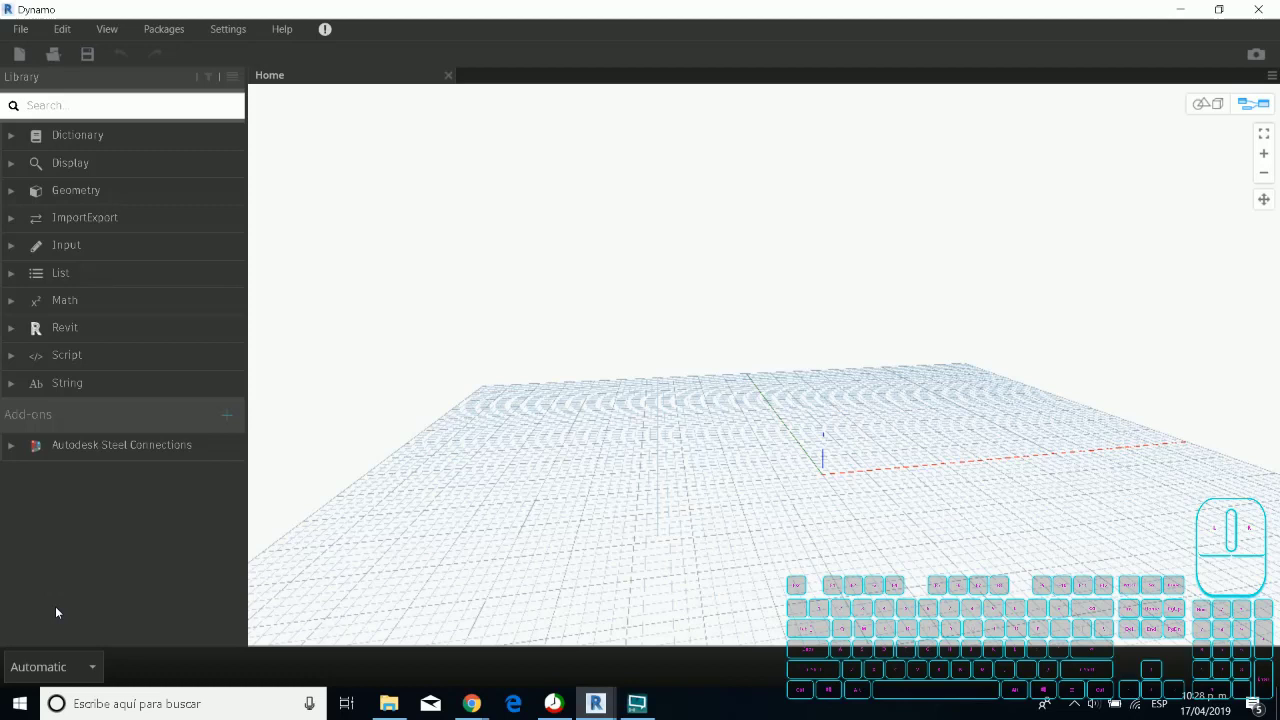
Expand the Autodesk Steel Connections add-on to reveal its Connection, Filter, Model and Zone nodes, then collapse it.
left_click(13, 450)
scroll("down", 3)
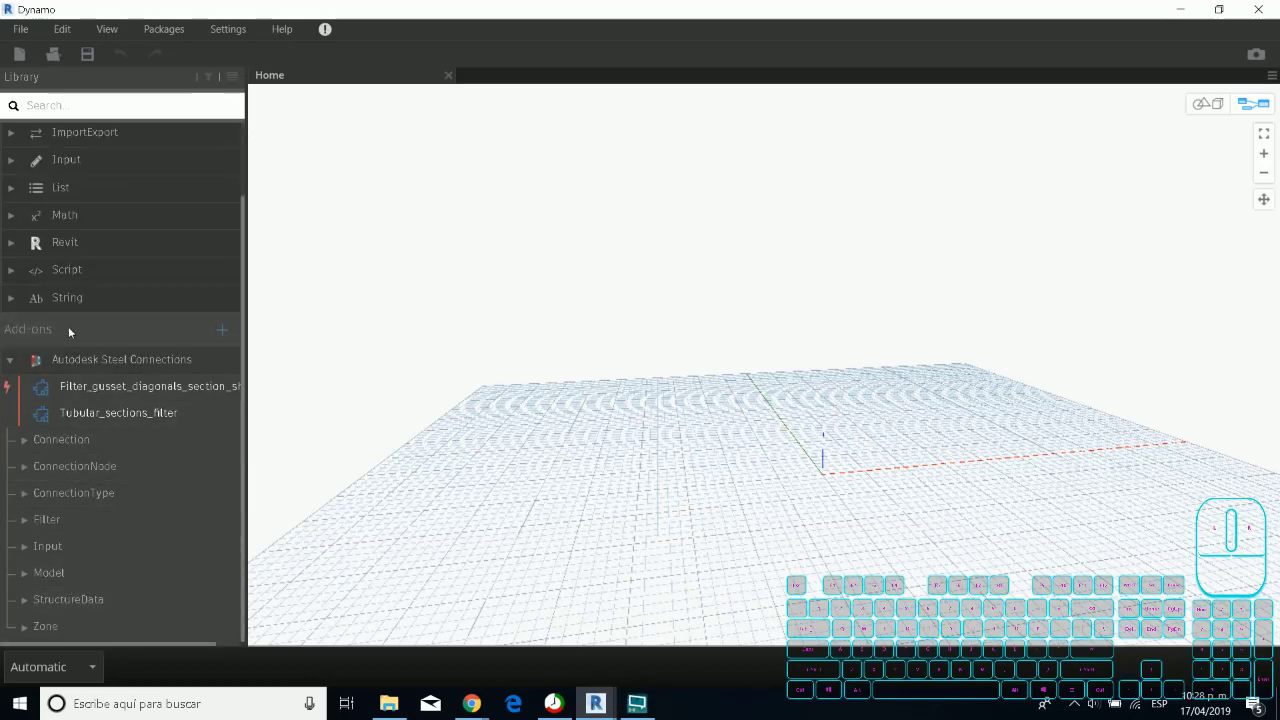
left_click(13, 360)
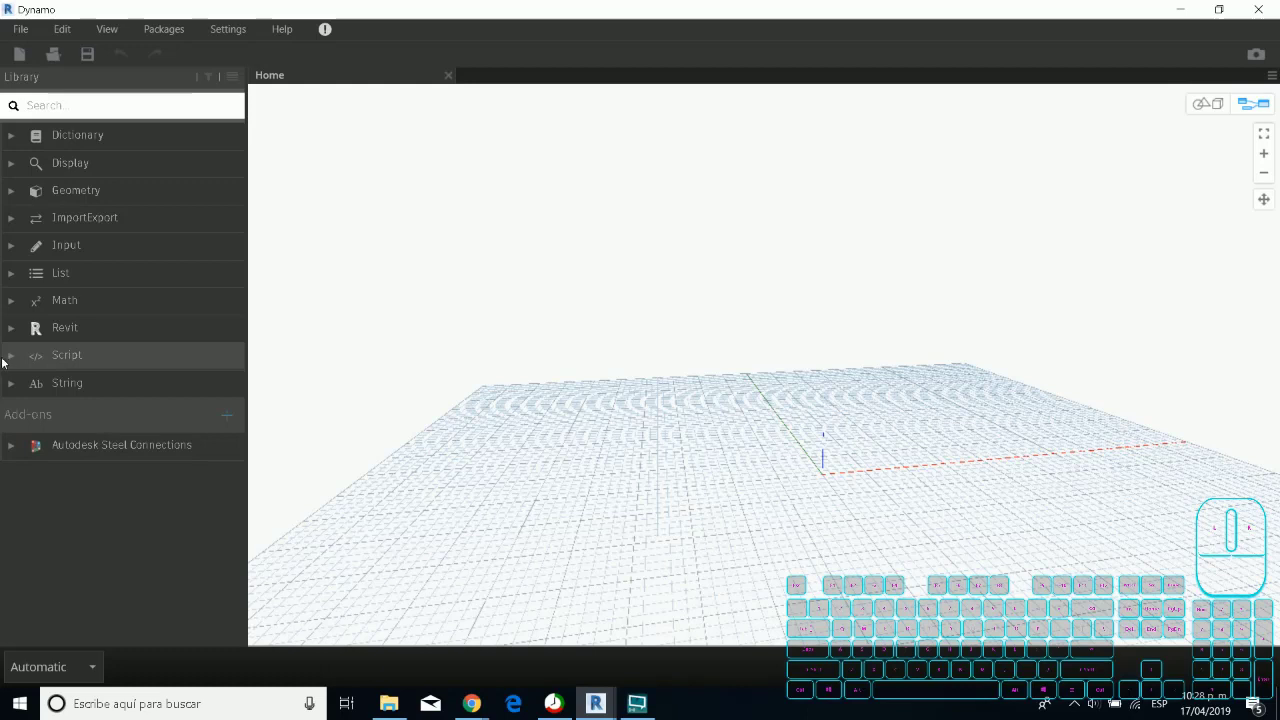
From Manage Packages, show the Autodesk Steel Connections 2020 root directory in File Explorer.
left_click(157, 39)
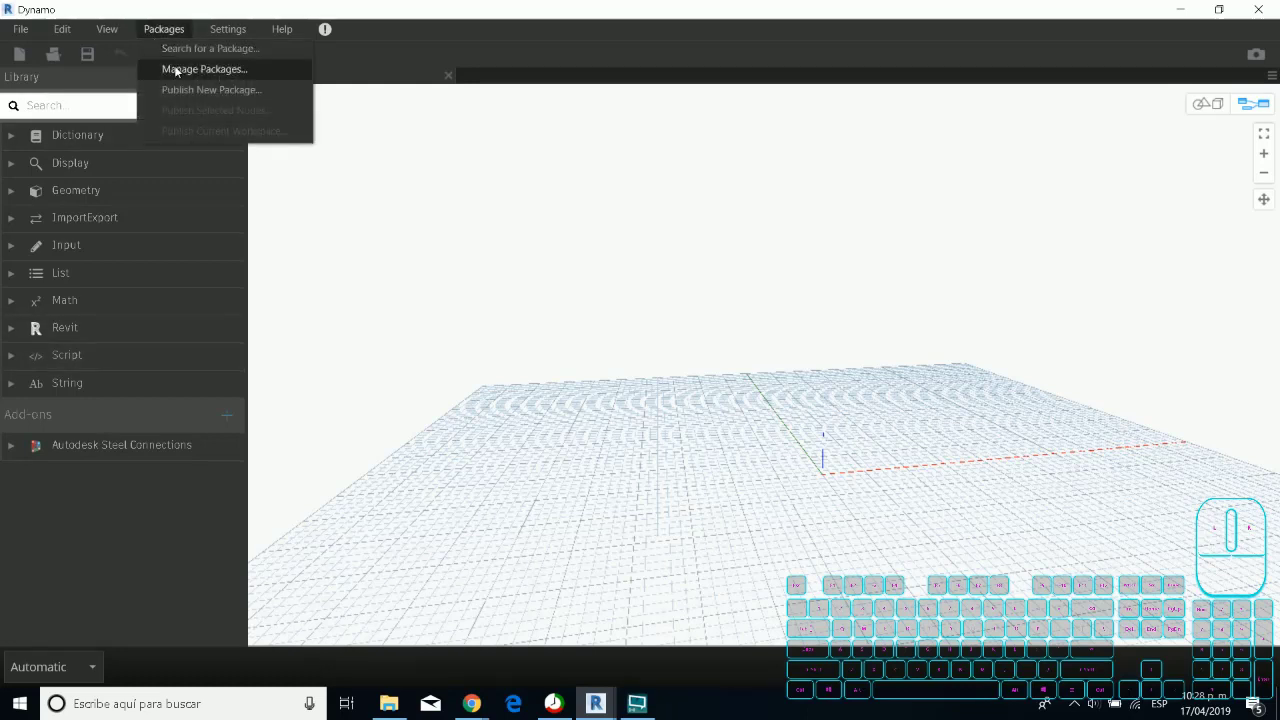
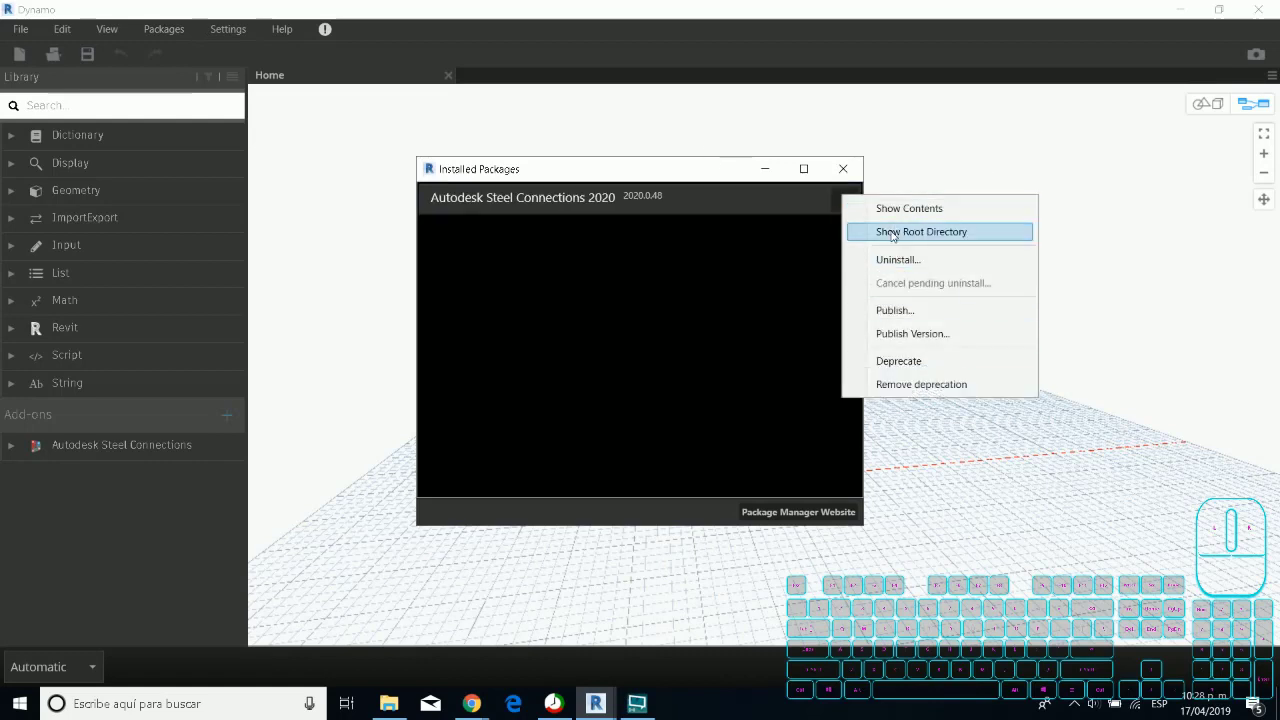
left_click(886, 235)
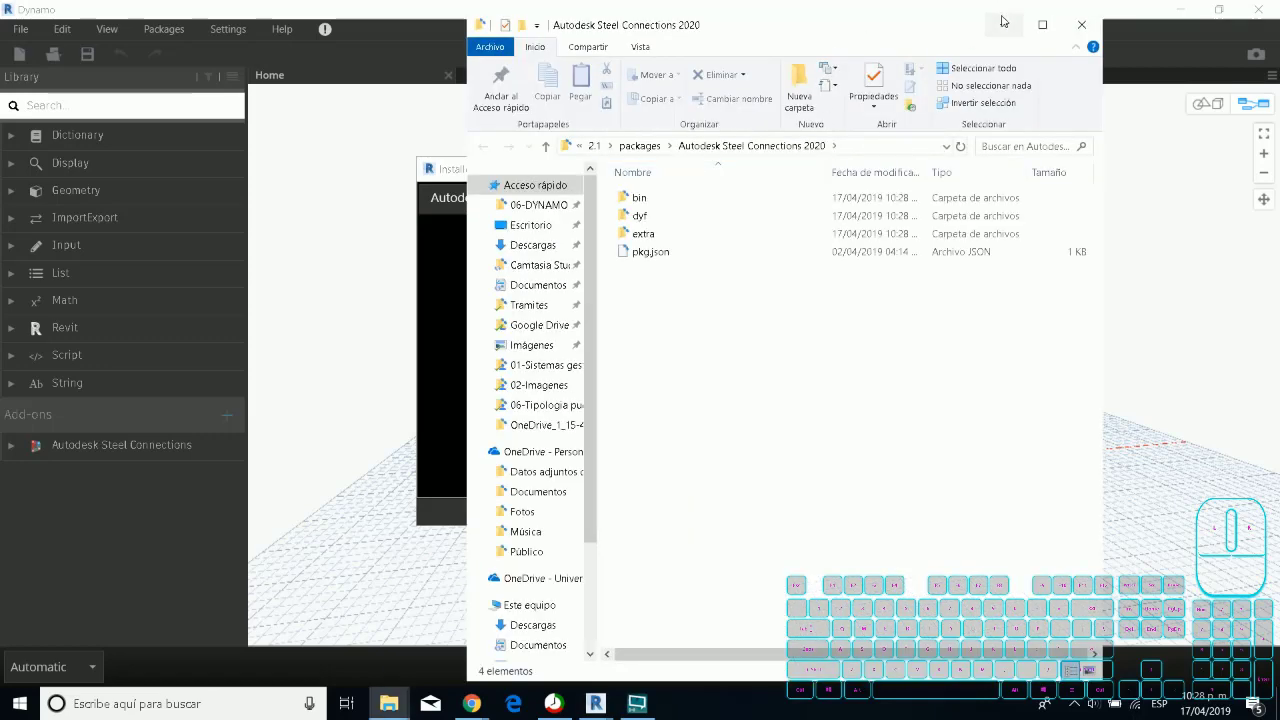
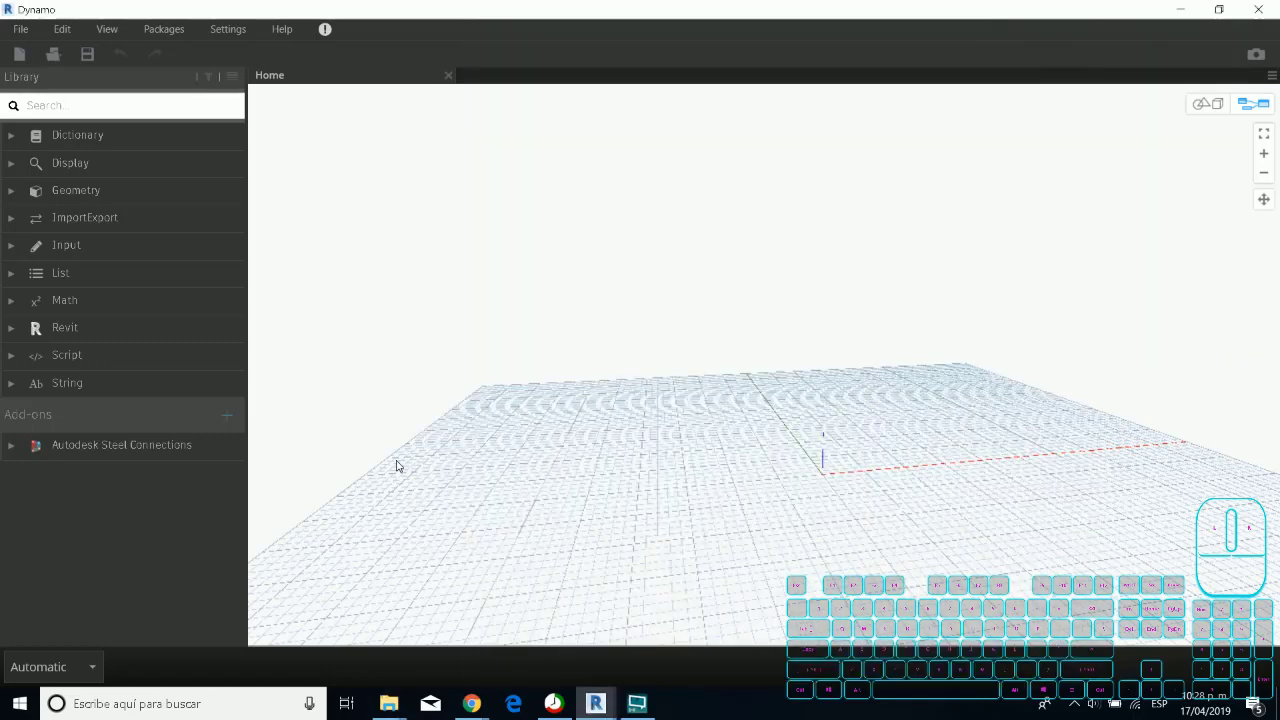
Cycle through the open windows to bring the help article back to the front.
key("Tab")
key("Tab")
key("Tab")
key("Tab")
key("Tab")
Scroll the article to the 'extra' language folders and the Dynamo Player steps.
scroll("down", 3)
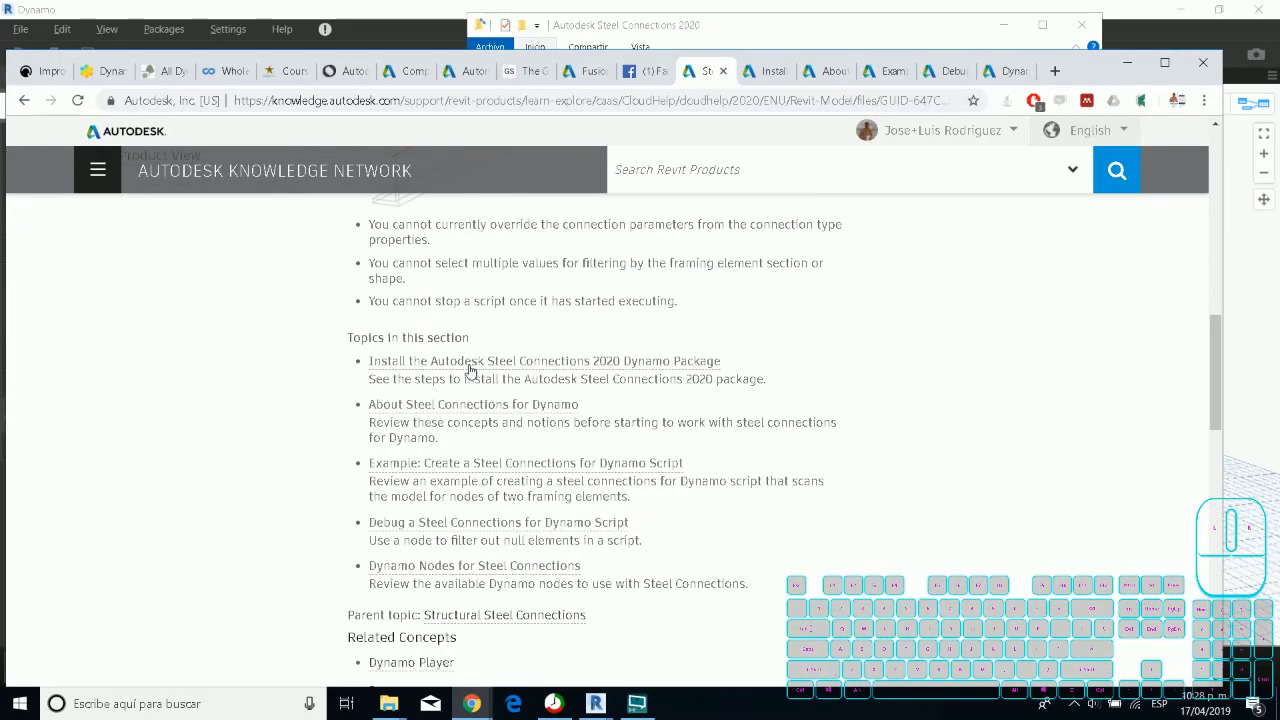
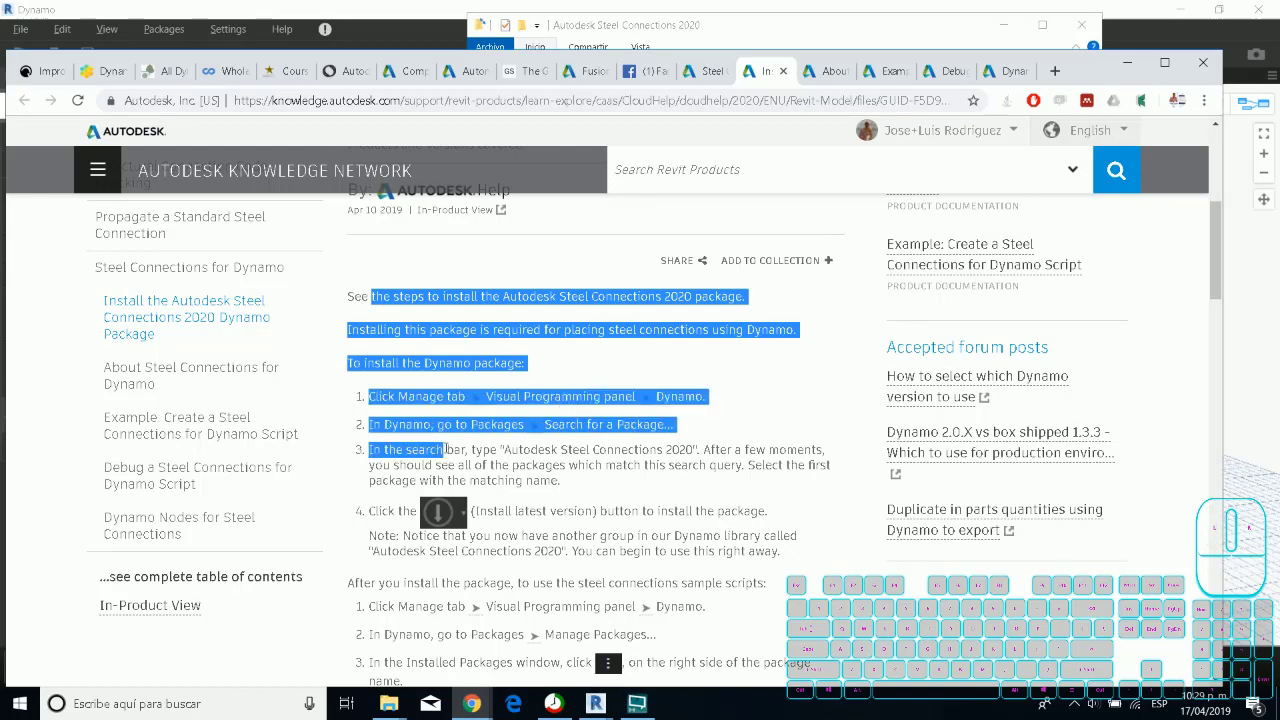
scroll("down", 3)
scroll("down", 3)
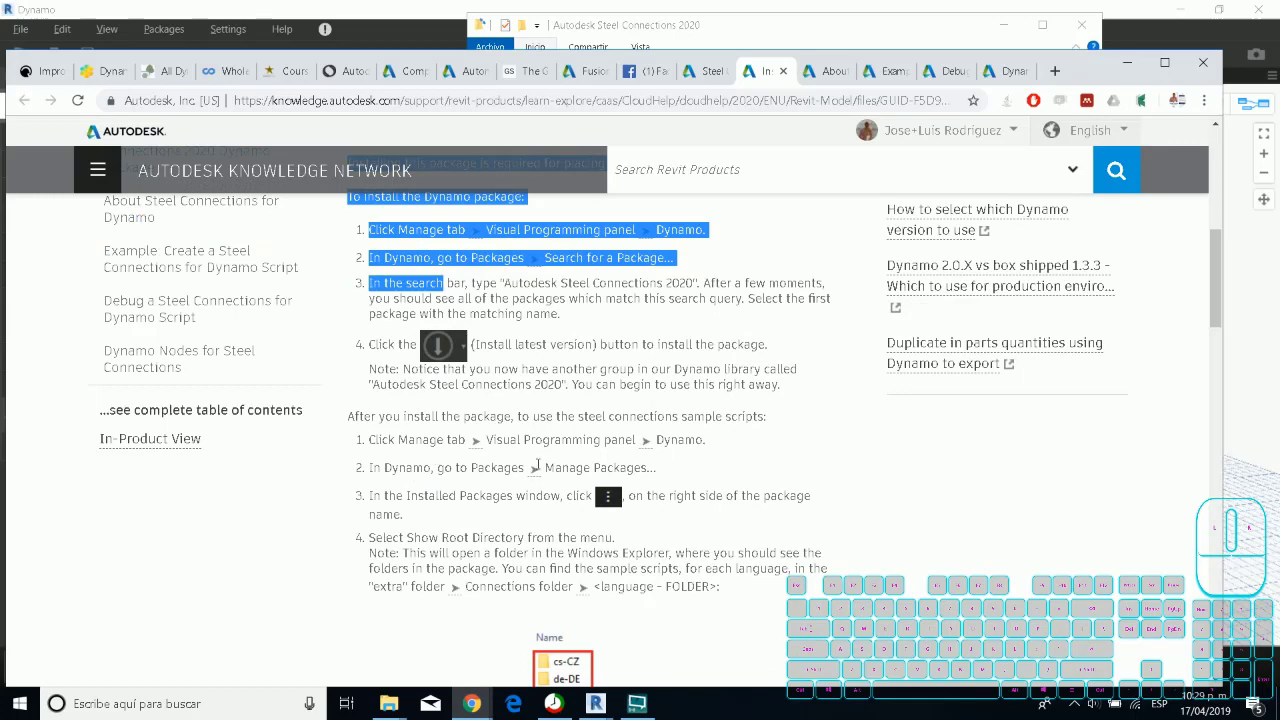
scroll("down", 3)
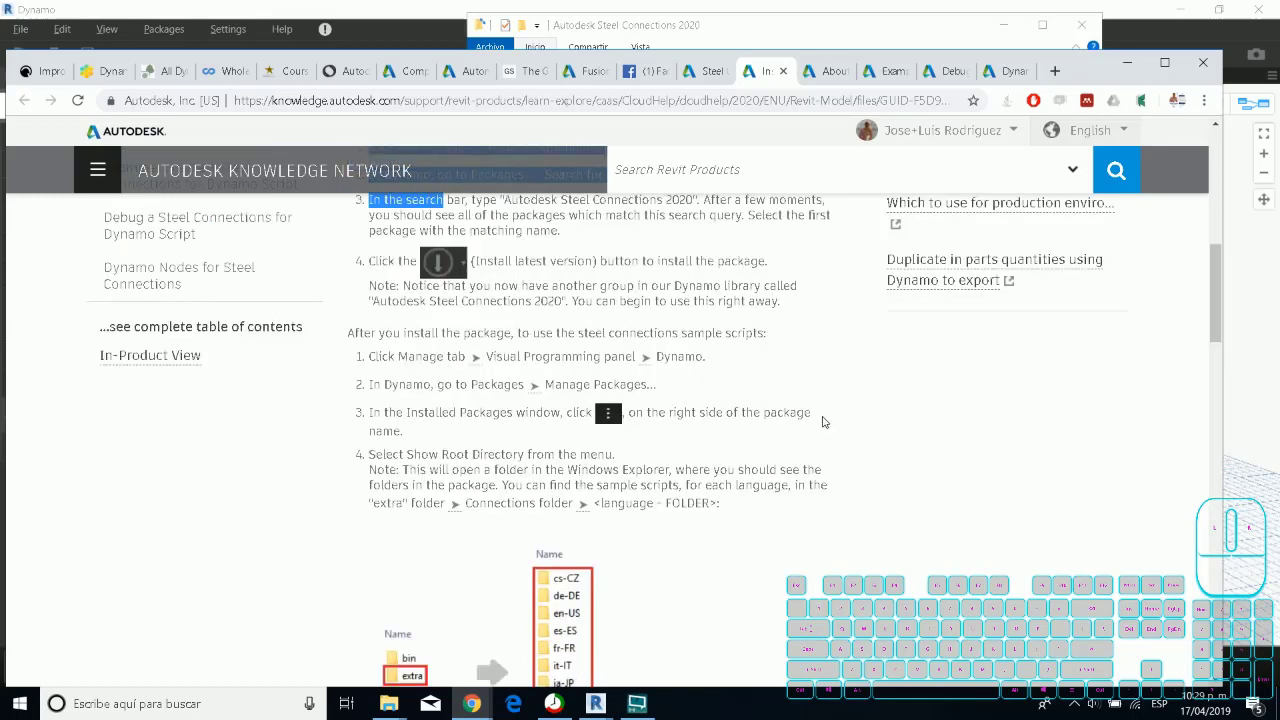
scroll("down", 3)
scroll("down", 3)
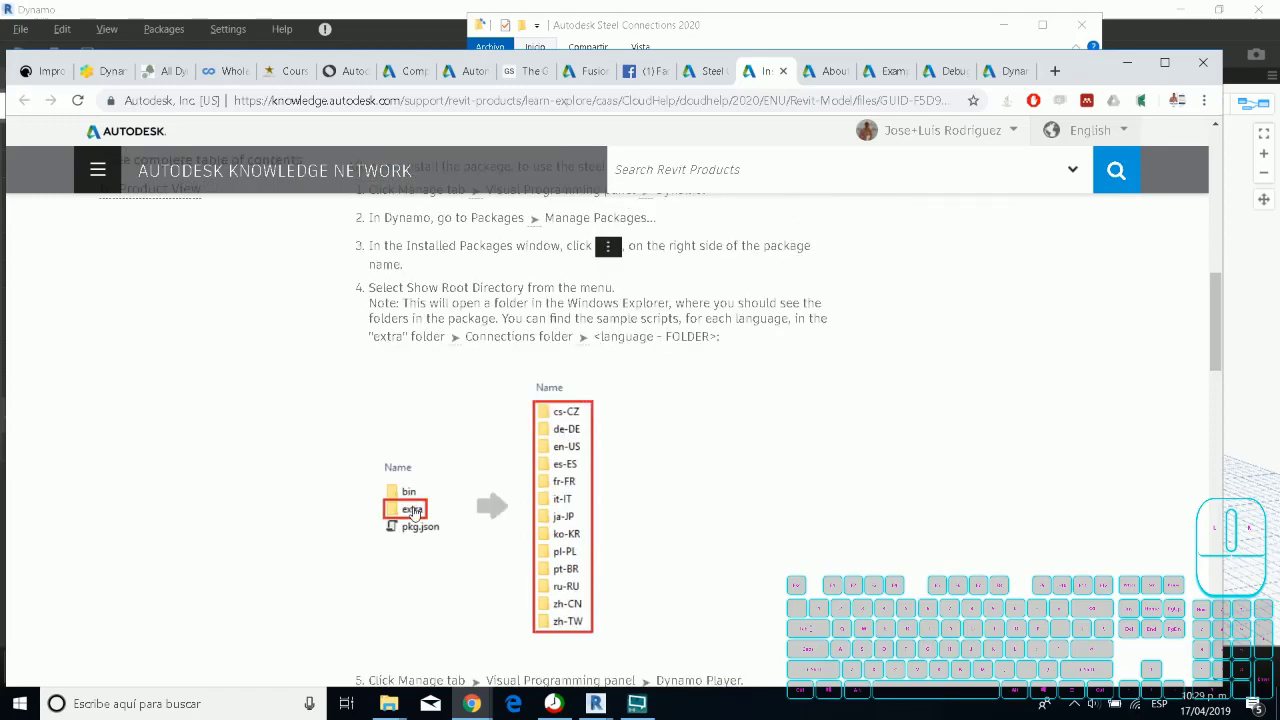
scroll("down", 3)
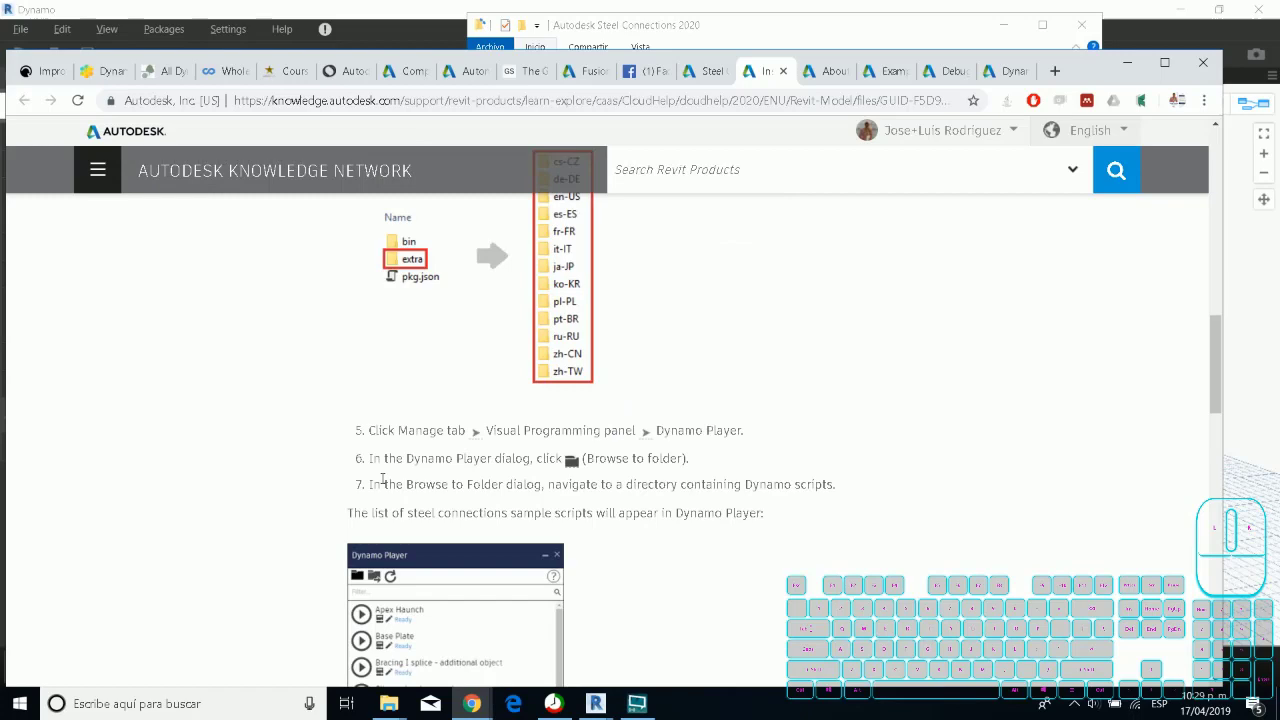
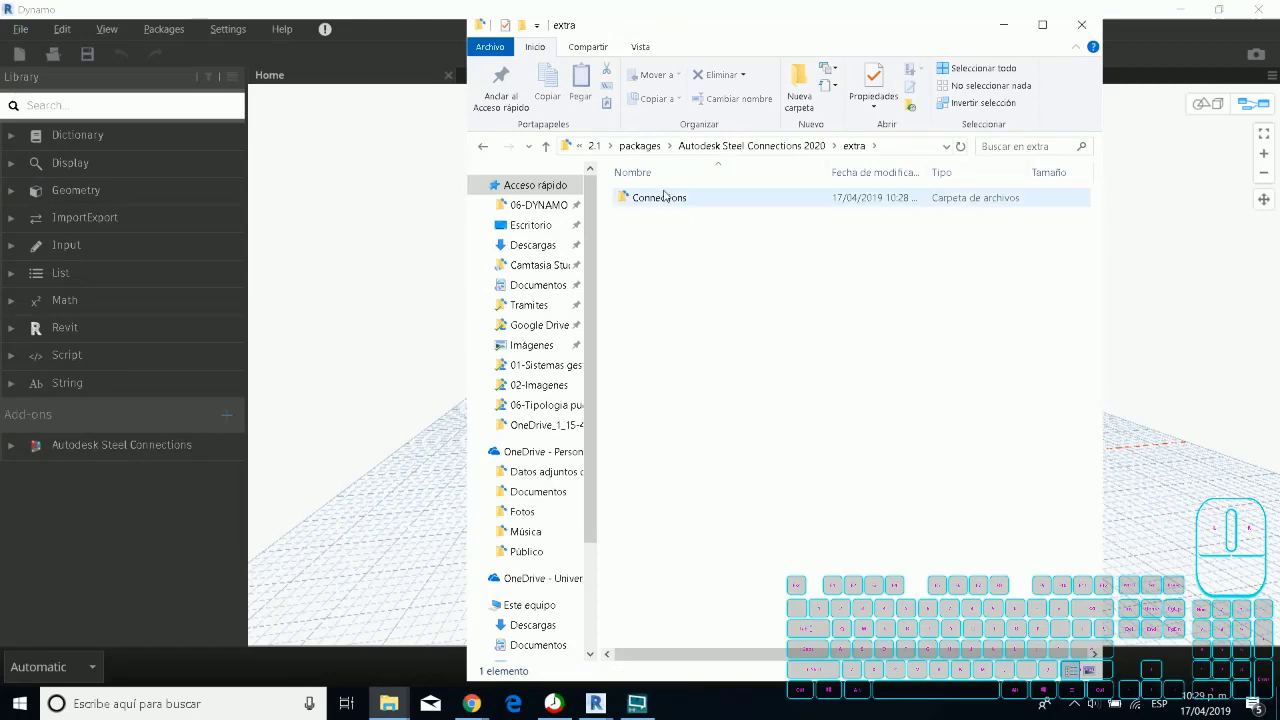
Browse into extra\Connections\es-ES, copy the folder path and bring Dynamo to the front.
double_click(670, 195)
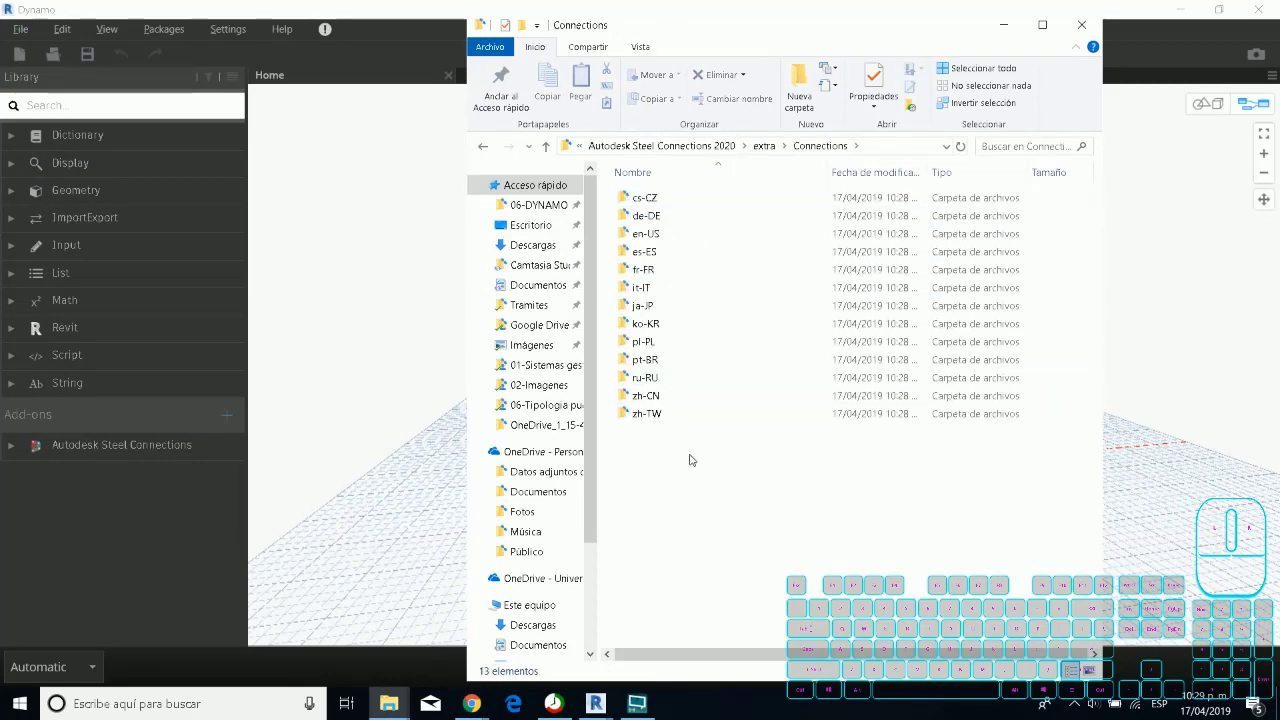
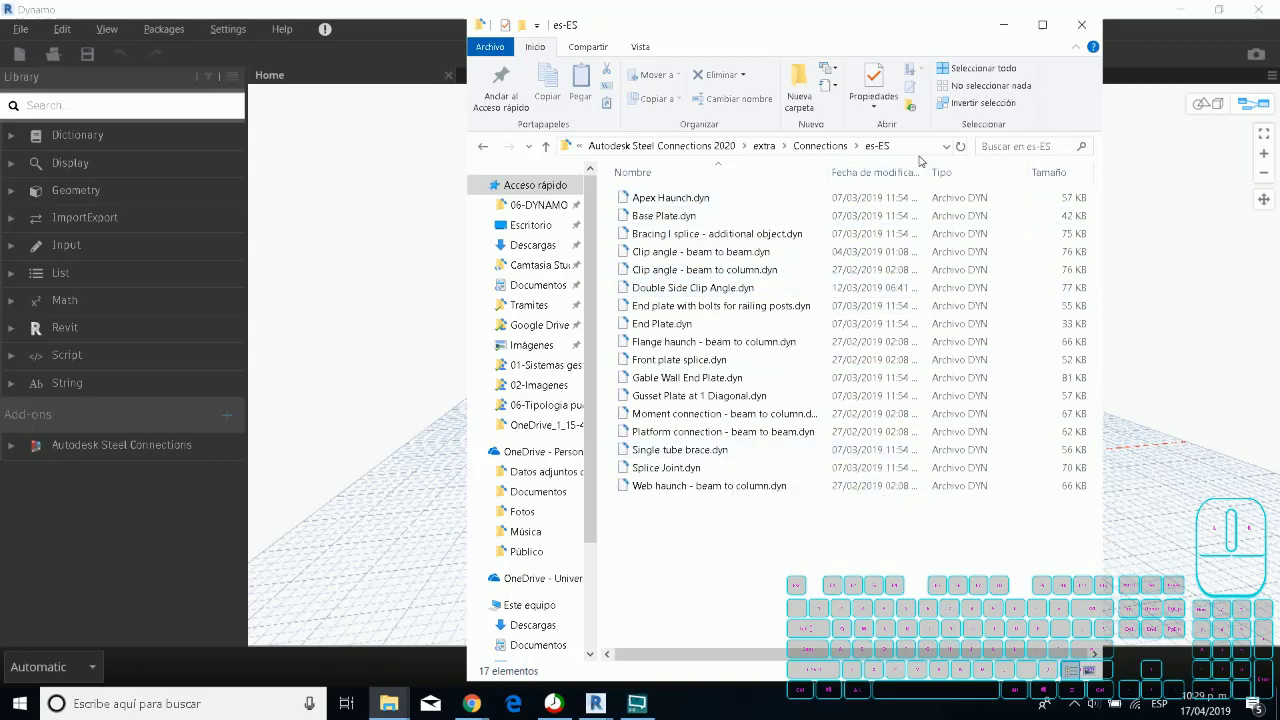
left_click(928, 156)
key("c")
left_click(1005, 28)
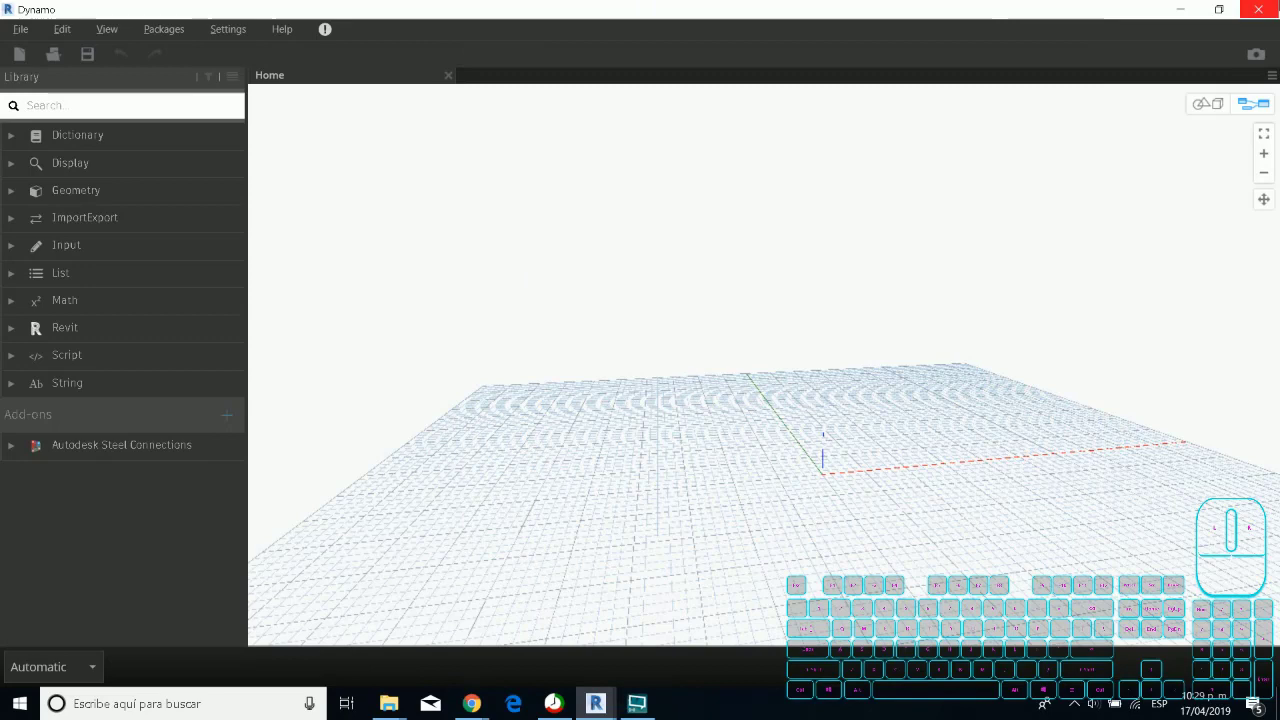
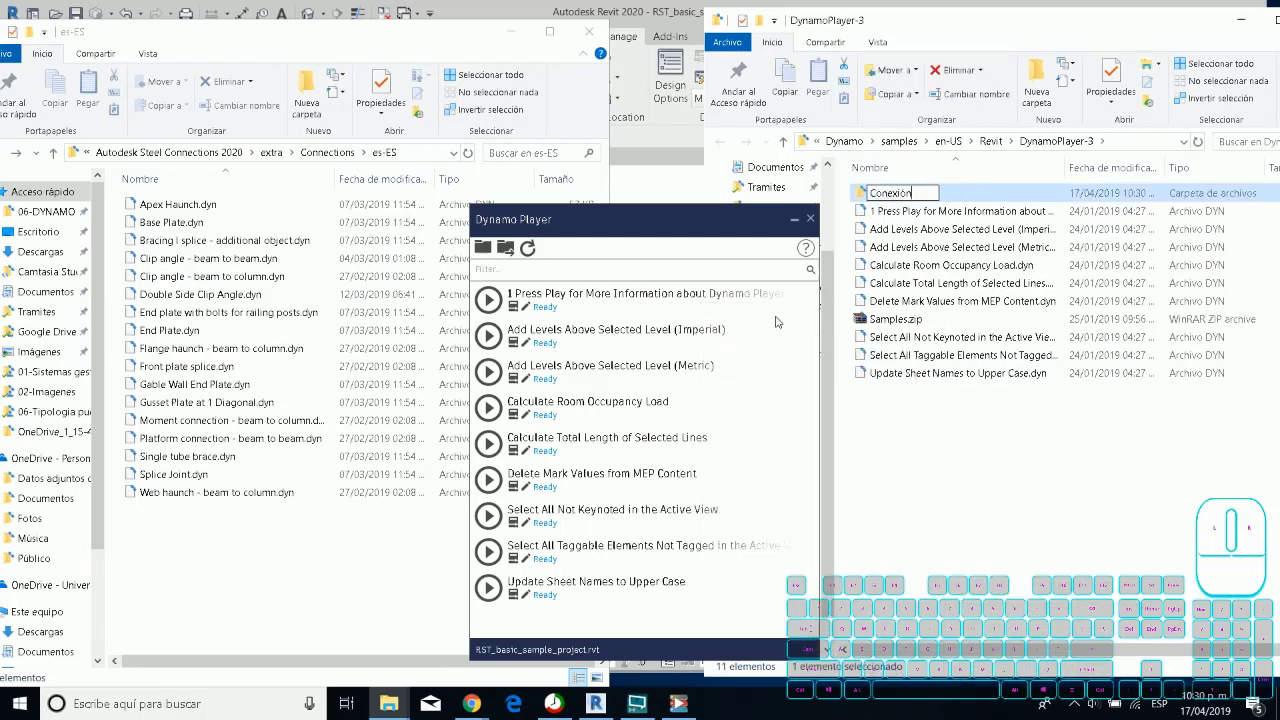
Finish naming the new DynamoPlayer-3 folder 'Conexión- EU'.
key("-")
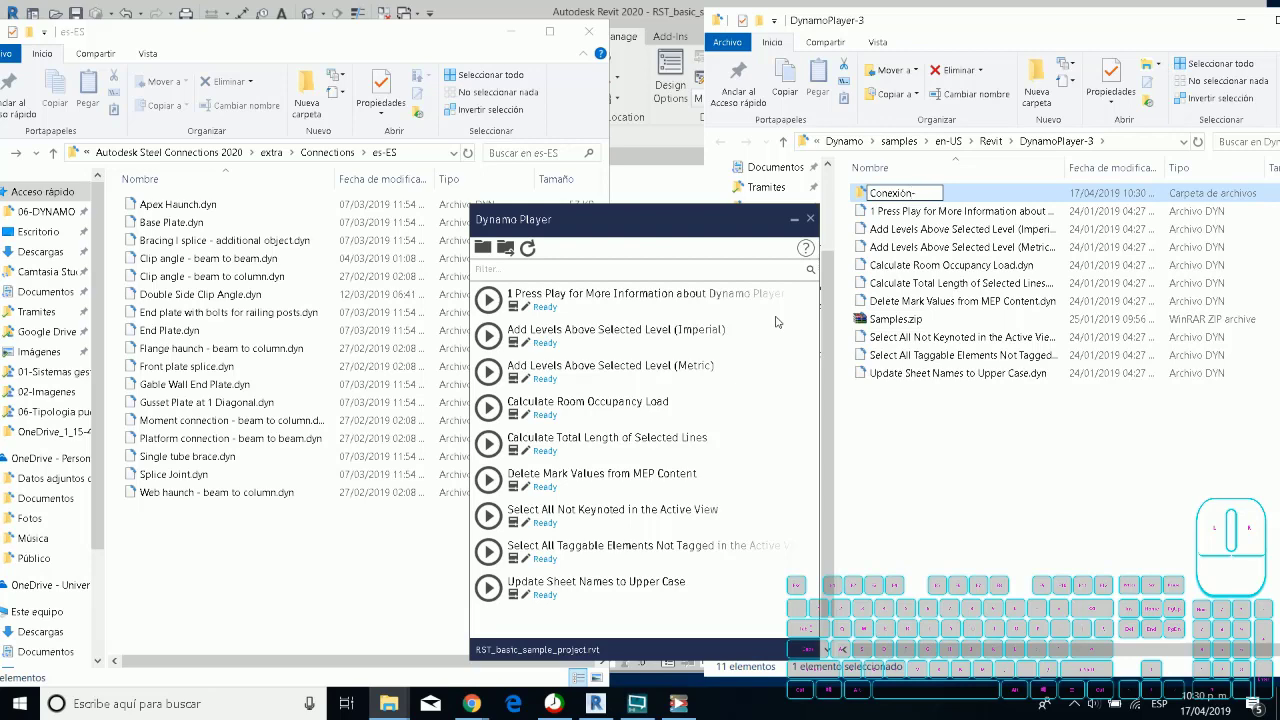
key("shift+e")
key("shift+u")
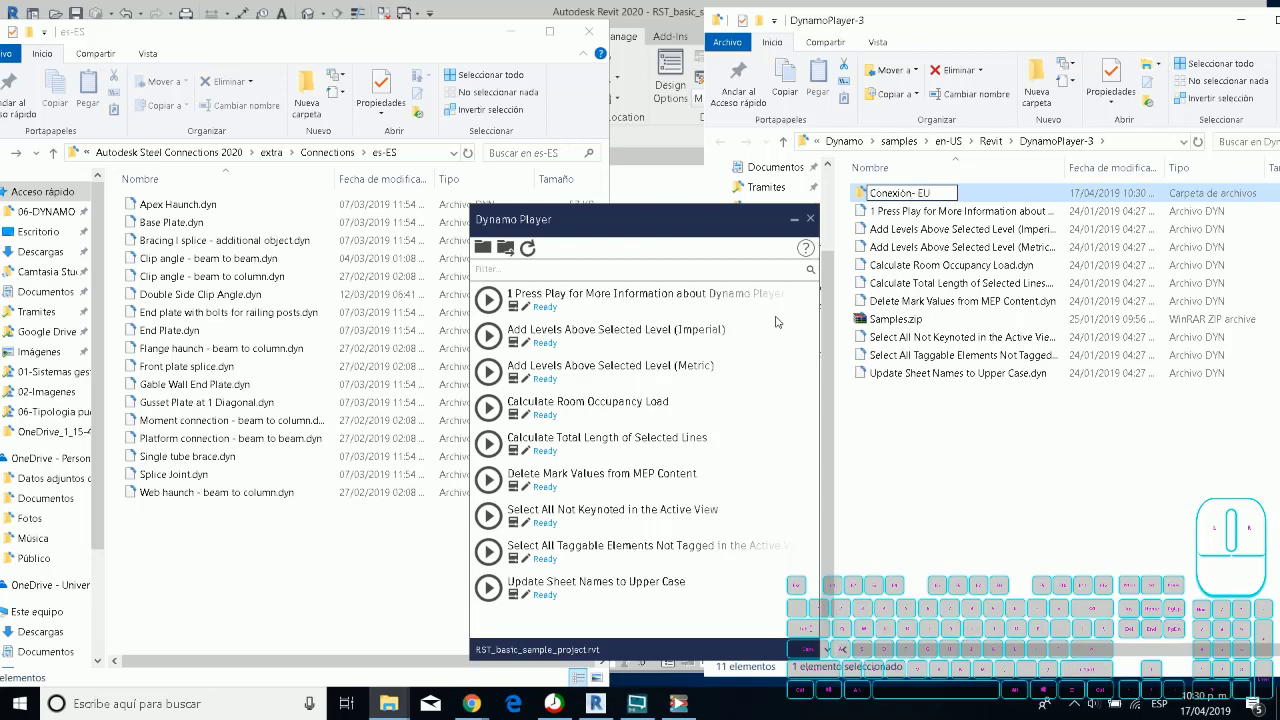
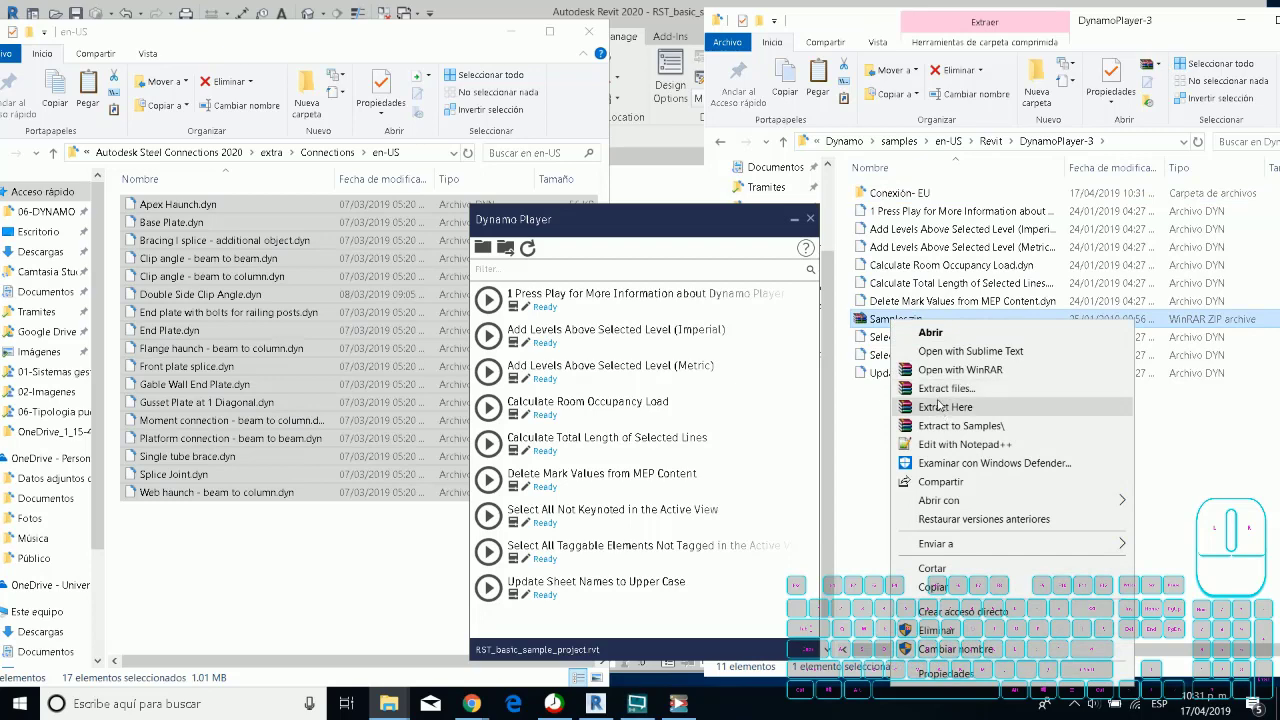
Extract the contents of Samples.zip to get the connection scripts.
left_click(942, 392)
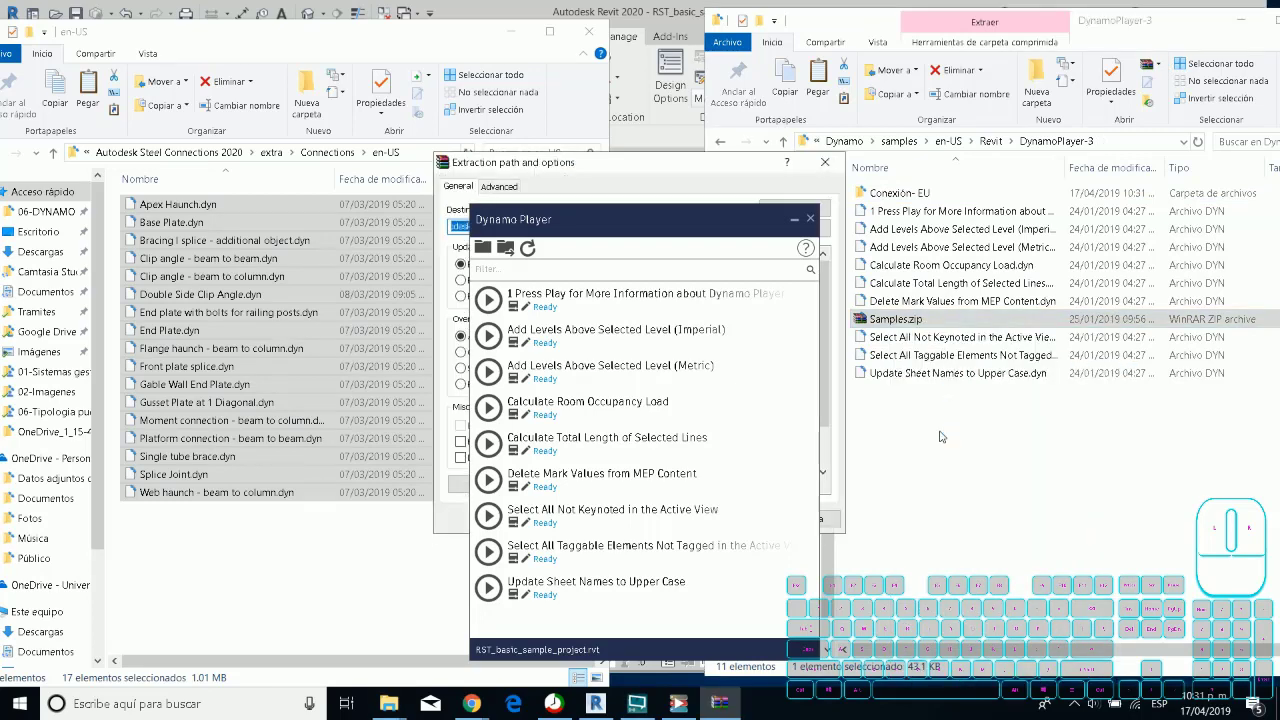
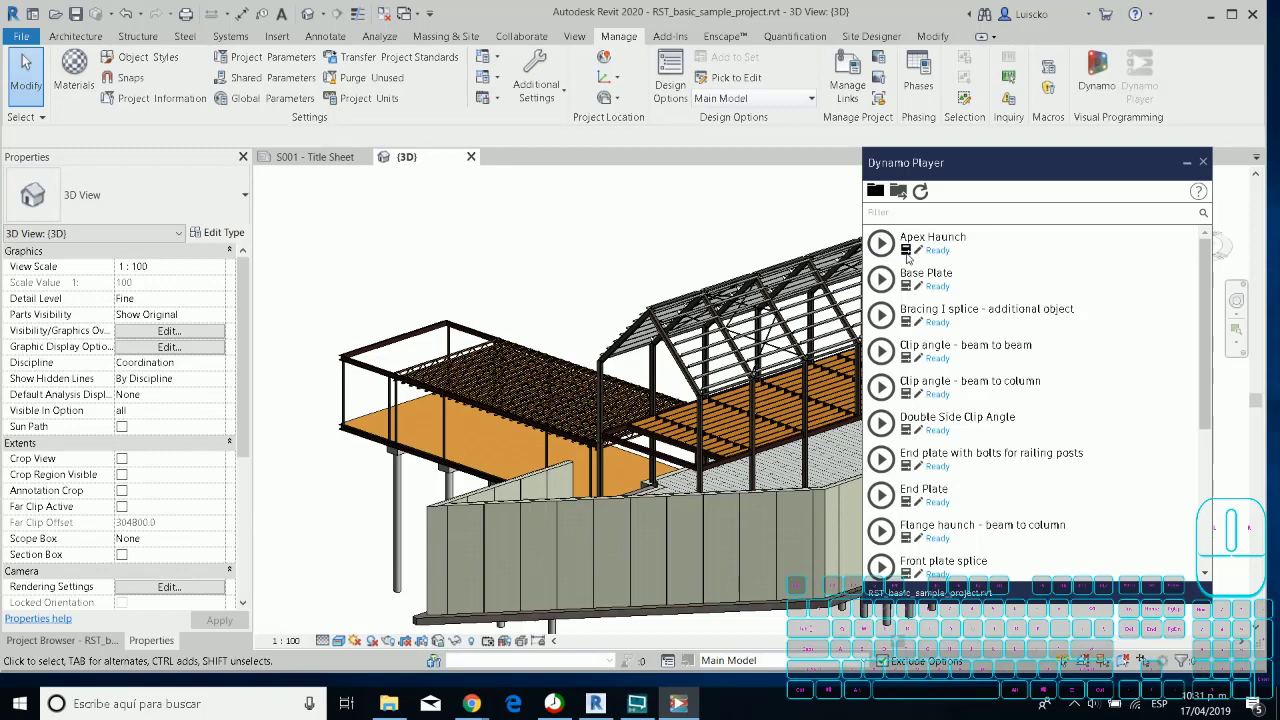
Navigate the 3D view and pick the square steel column as the element to connect.
middle_click(464, 472)
scroll("up", 3)
scroll("down", 3)
middle_click(463, 445)
left_click(478, 452)
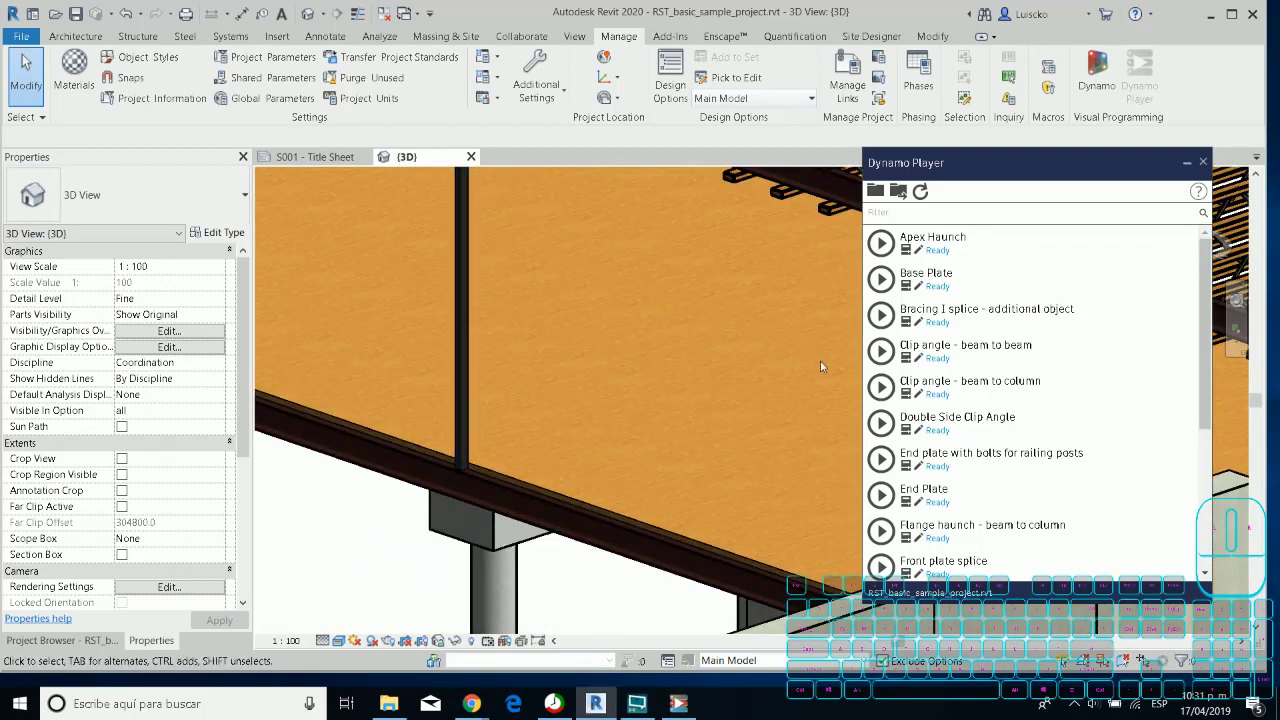
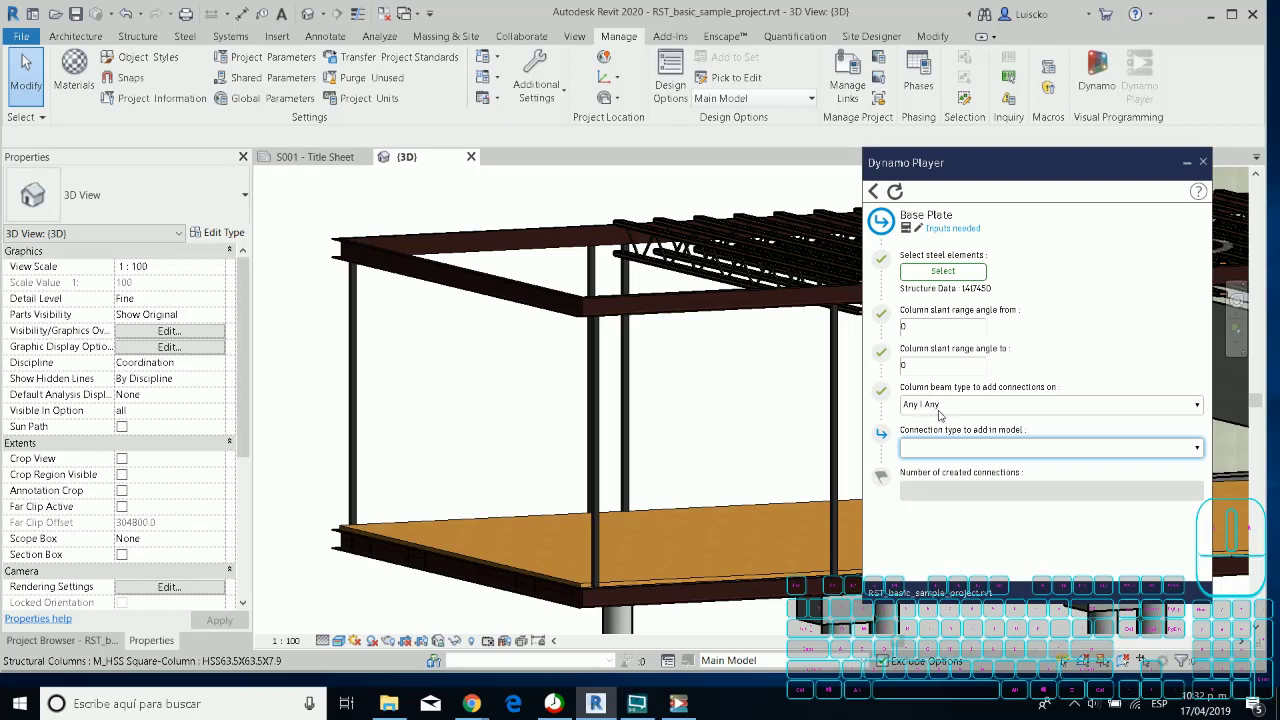
Keep Any | Any as column beam type and choose Base plate as the connection type.
left_click(948, 412)
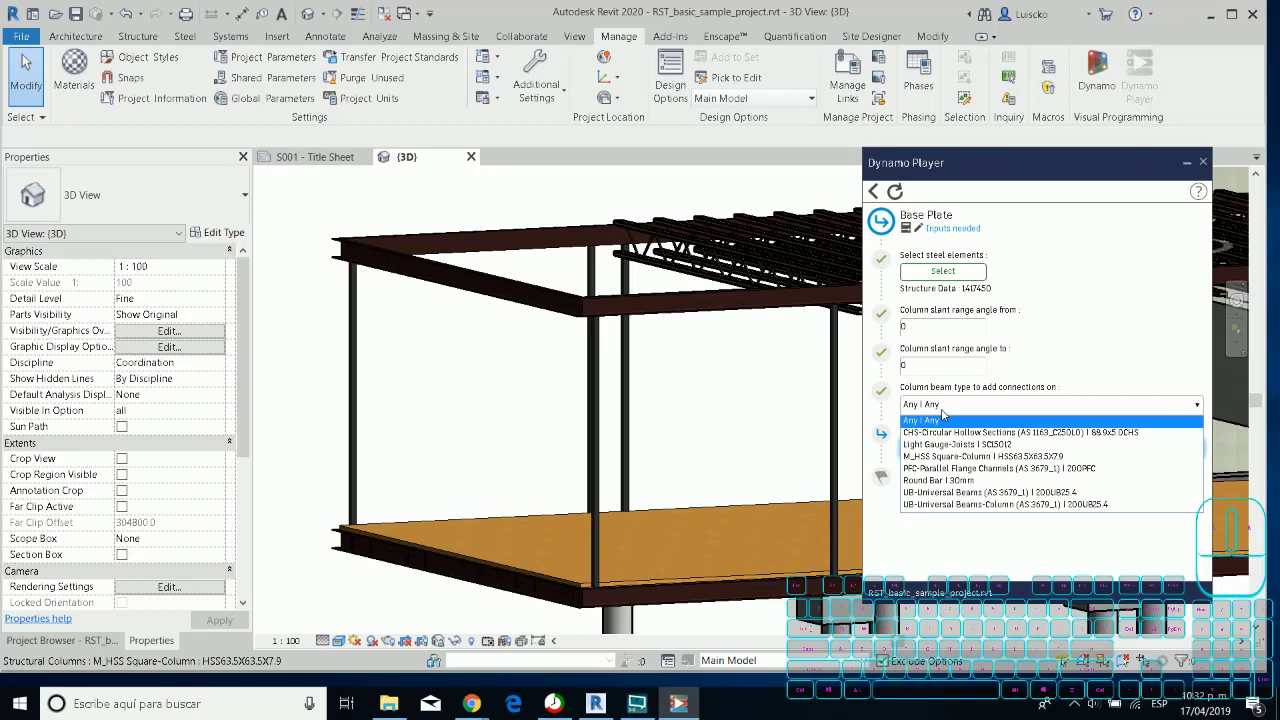
left_click(948, 412)
left_click(955, 450)
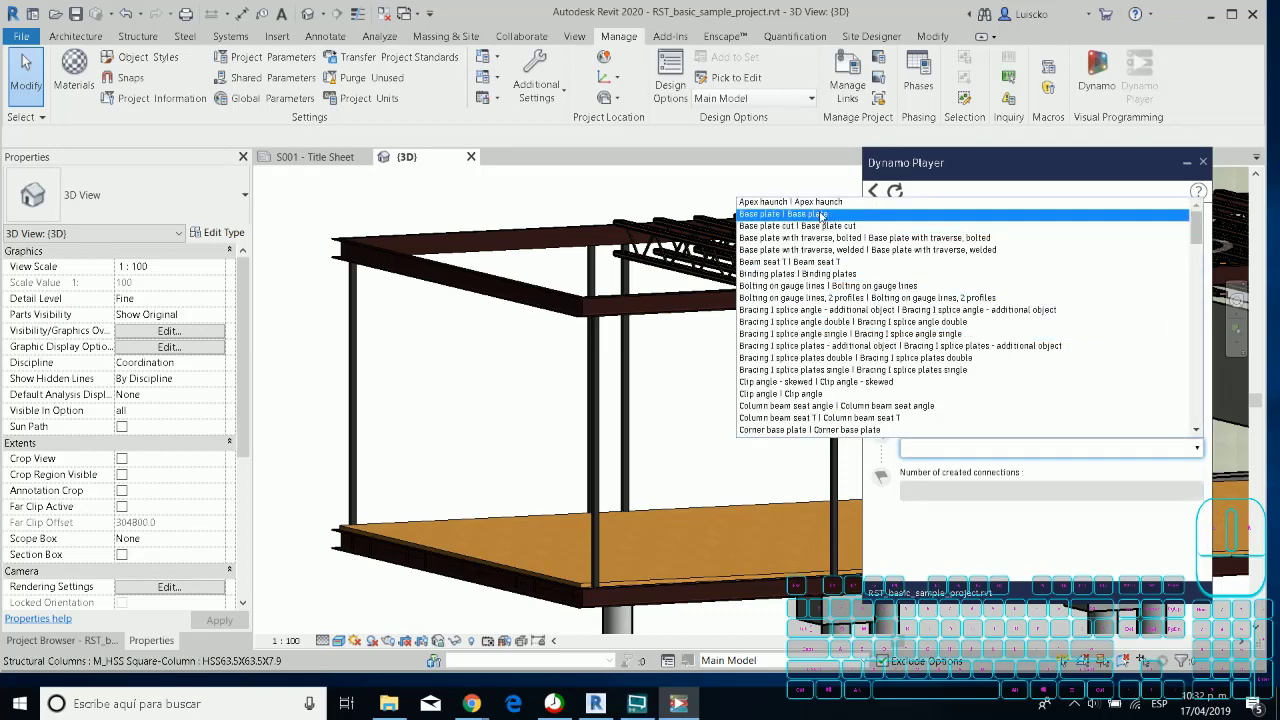
left_click(826, 214)
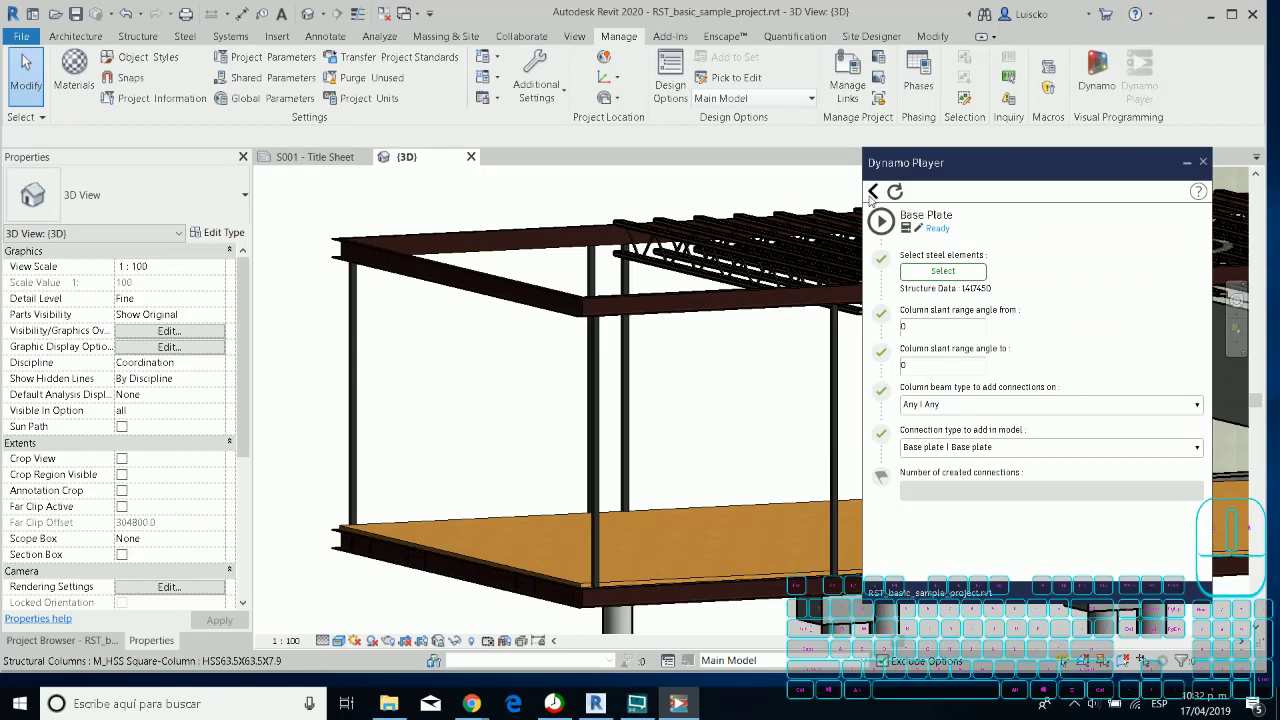
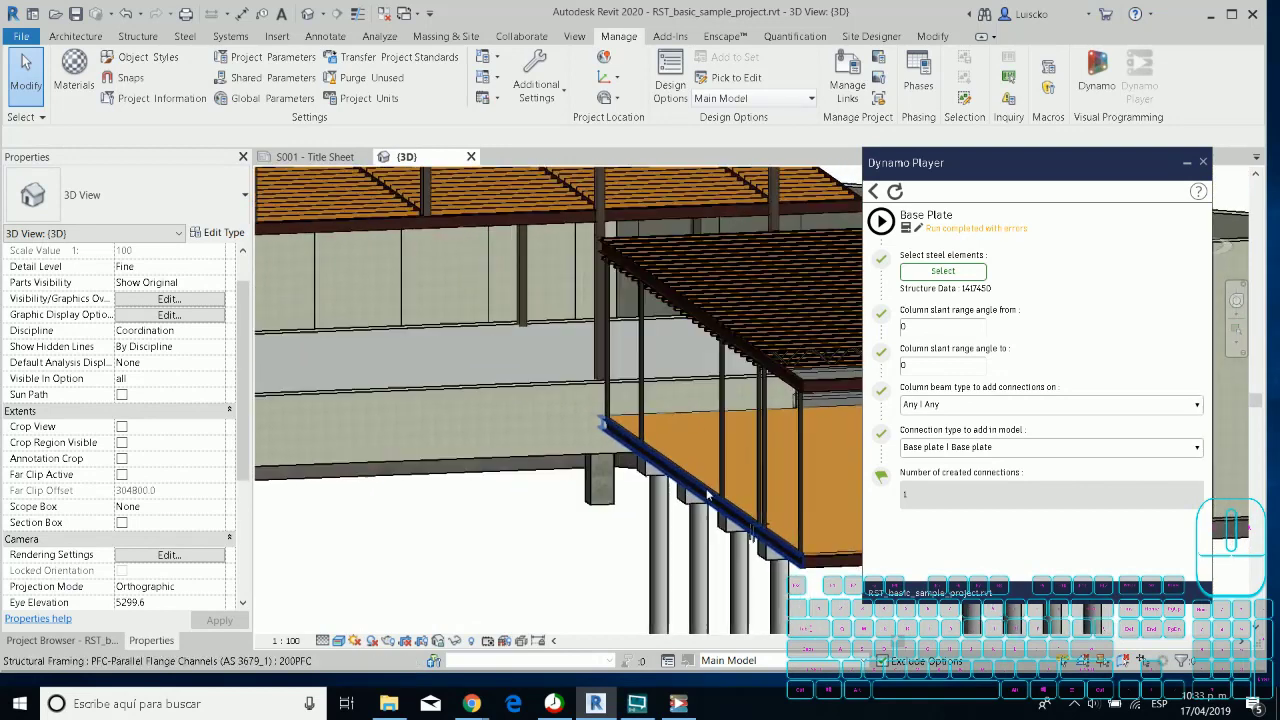
scroll("up", 3)
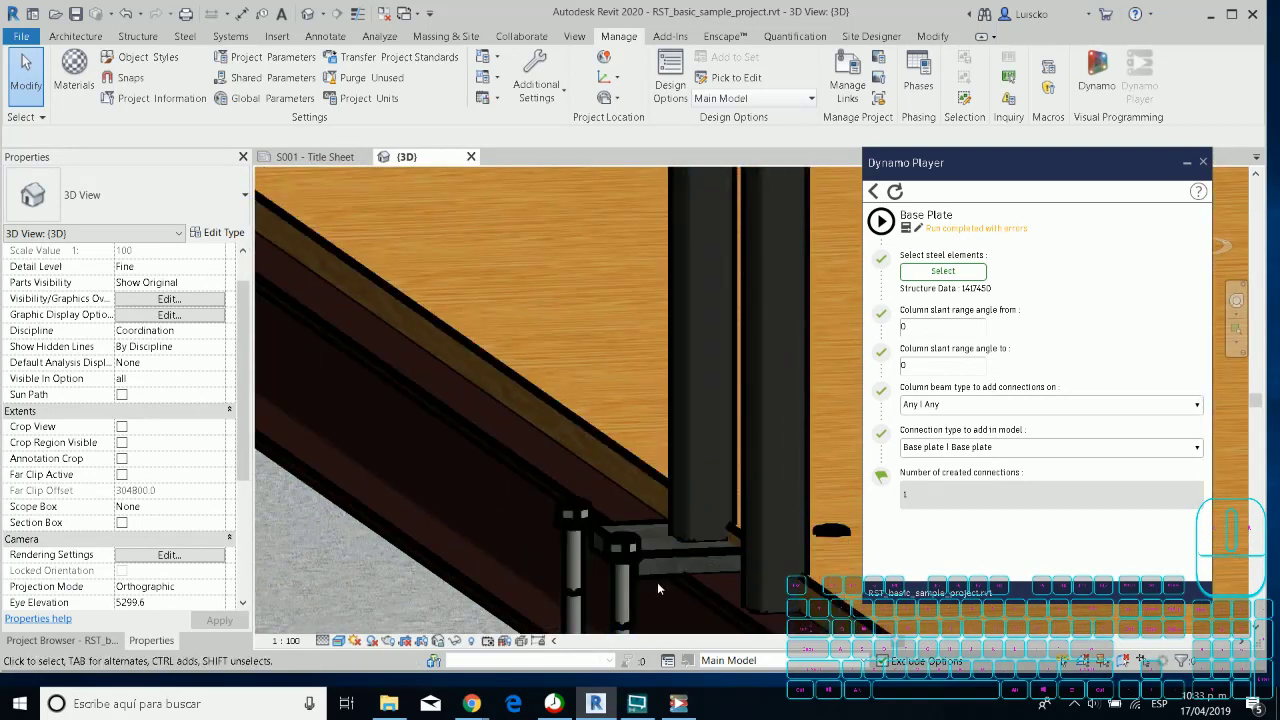
scroll("down", 3)
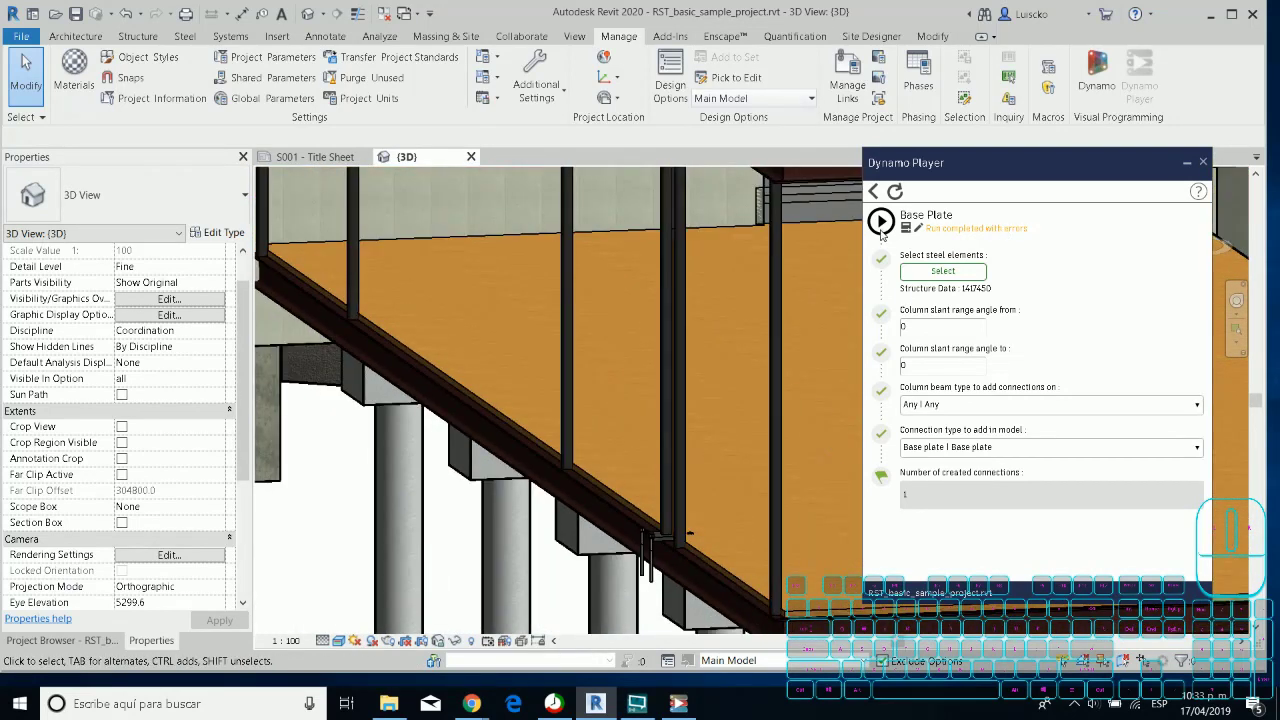
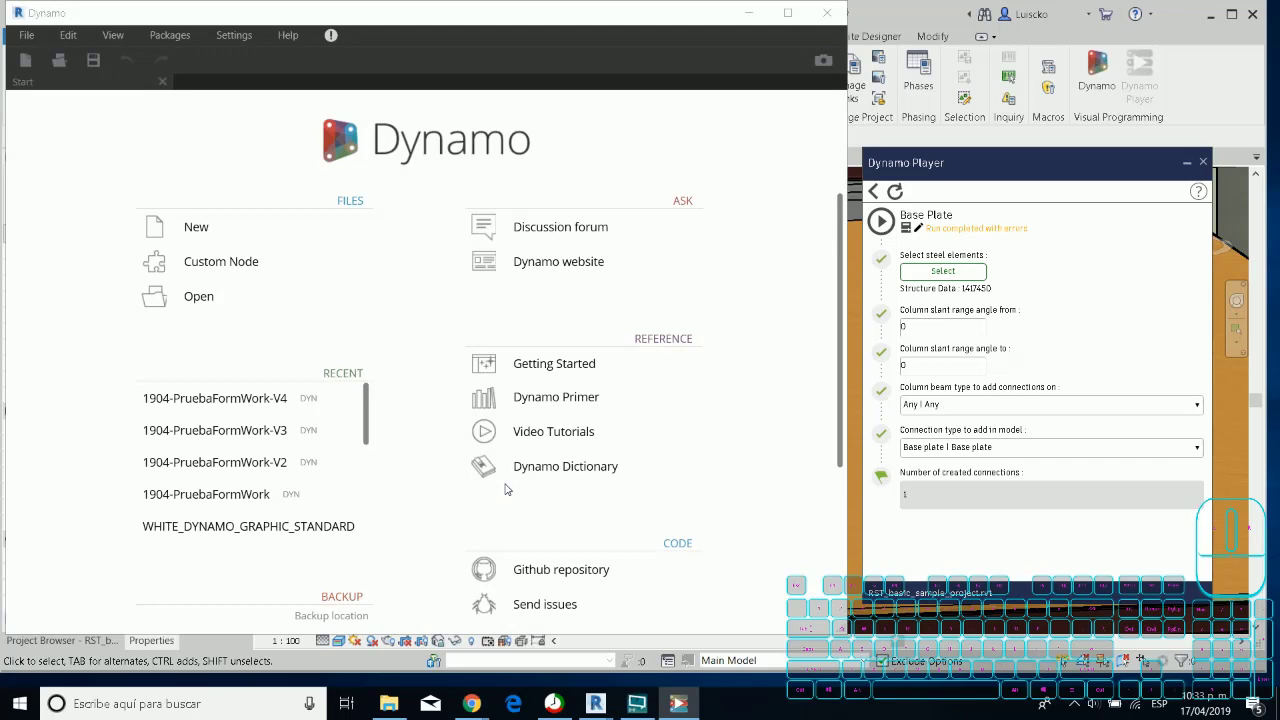
Look over the Base Plate graph from the Select steel elements group toward connection creation.
scroll("down", 3)
scroll("up", 3)
scroll("up", 3)
scroll("down", 3)
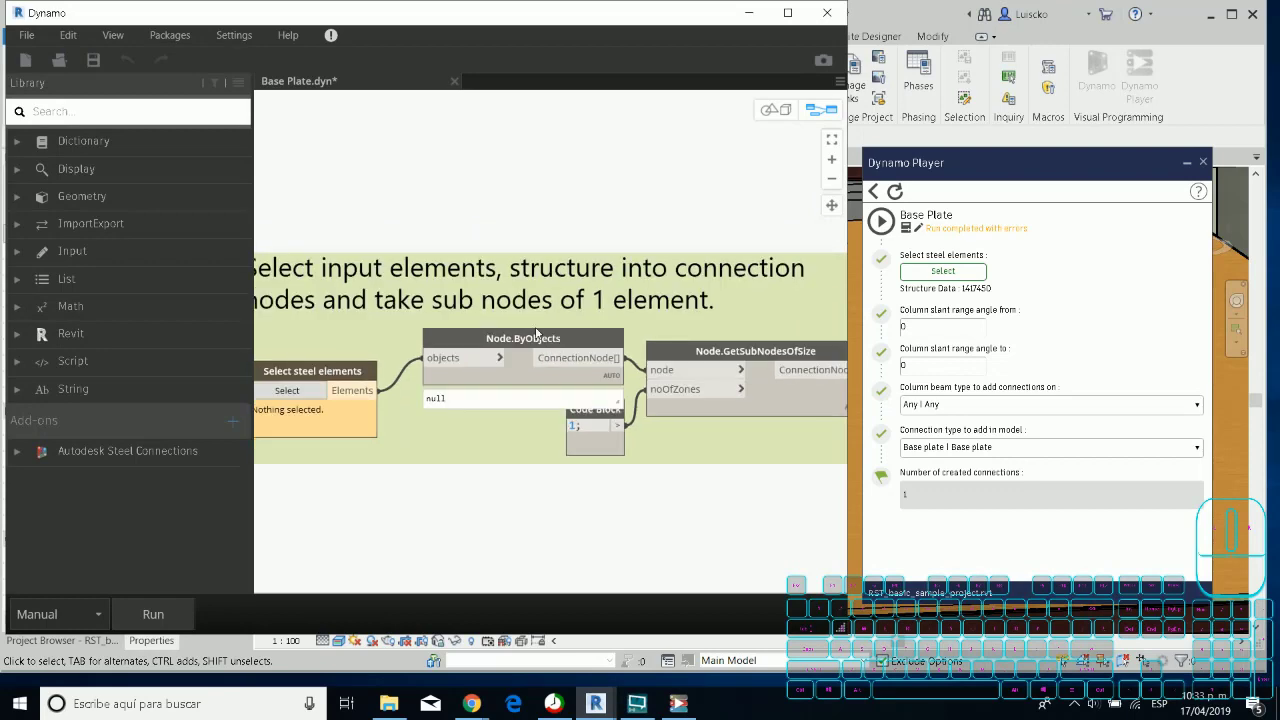
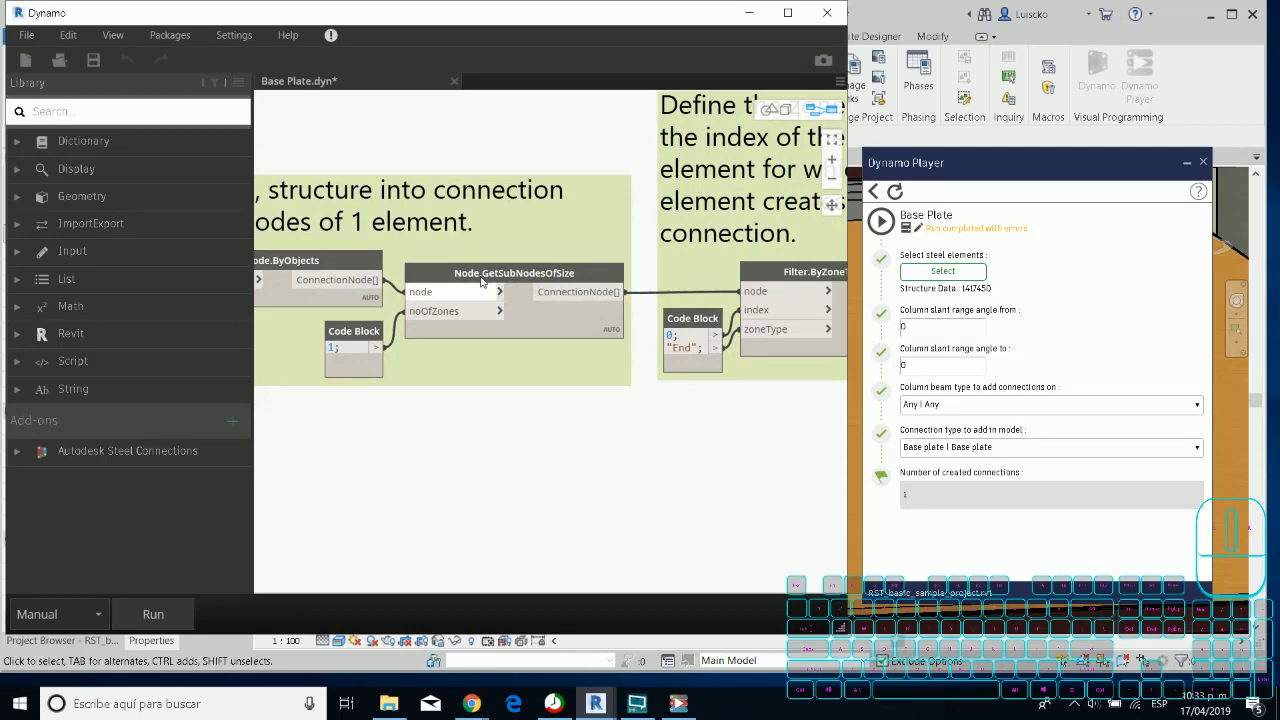
middle_click(545, 328)
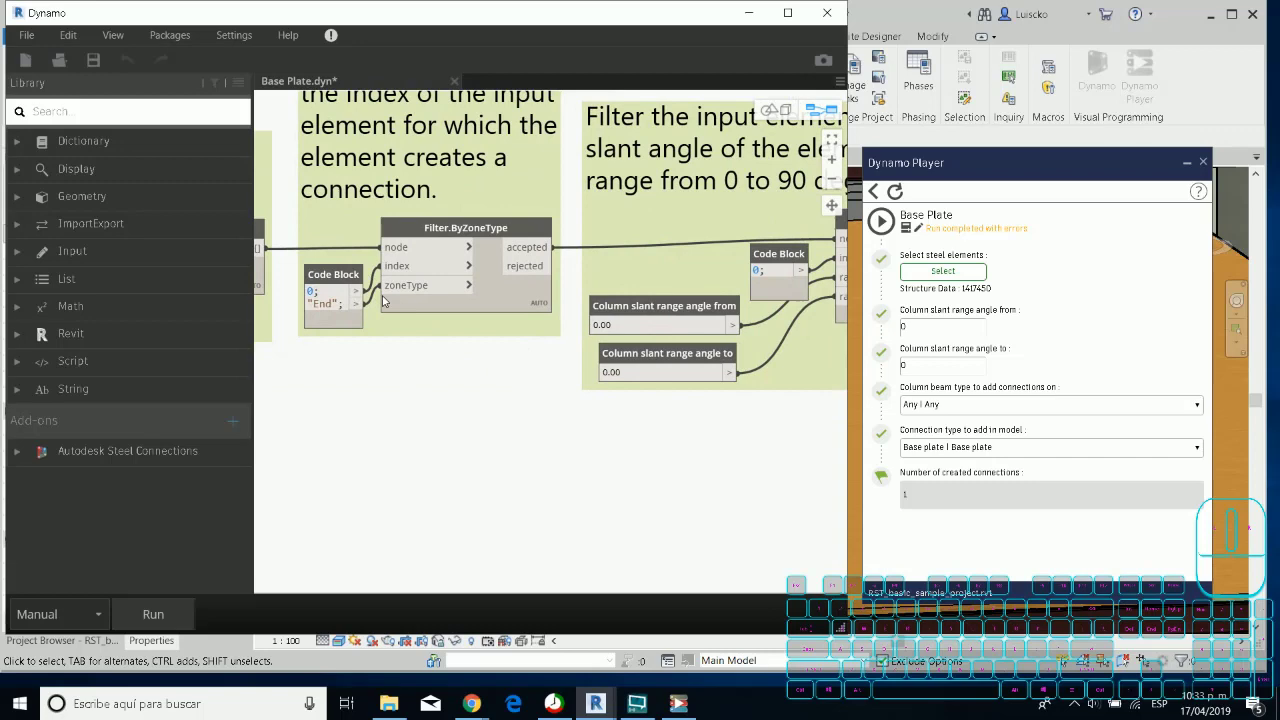
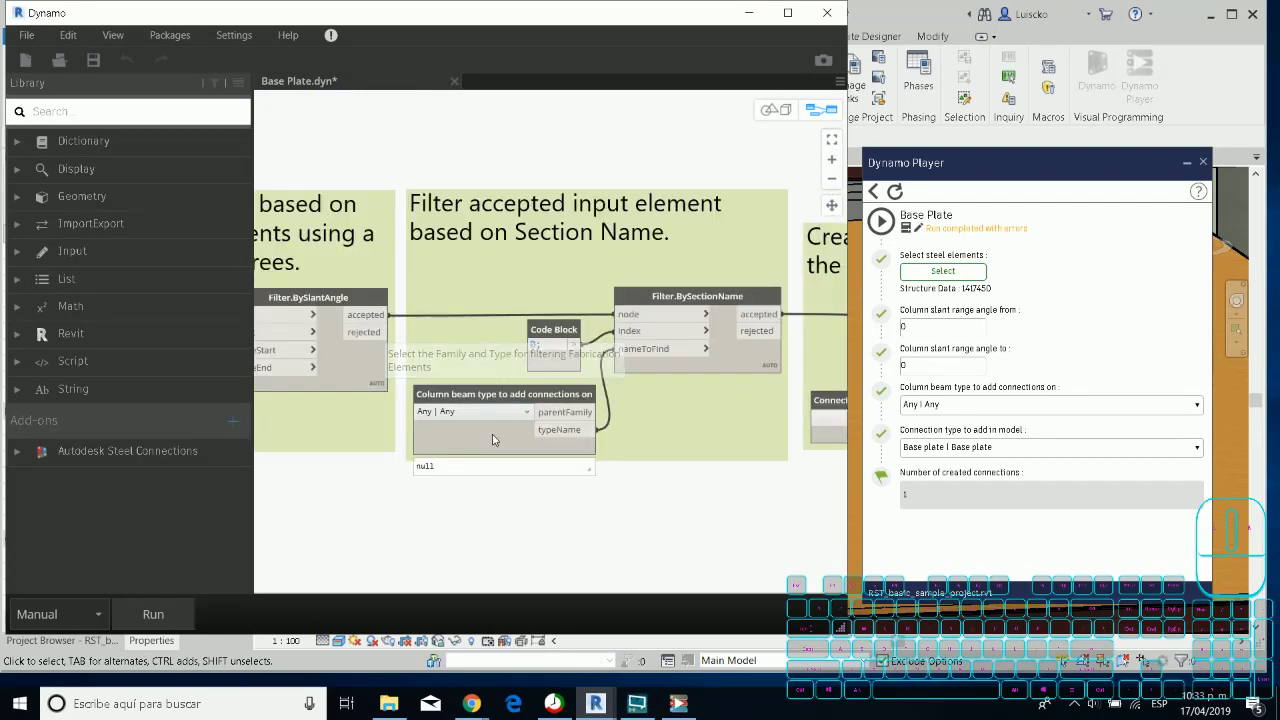
scroll("down", 3)
middle_click(647, 489)
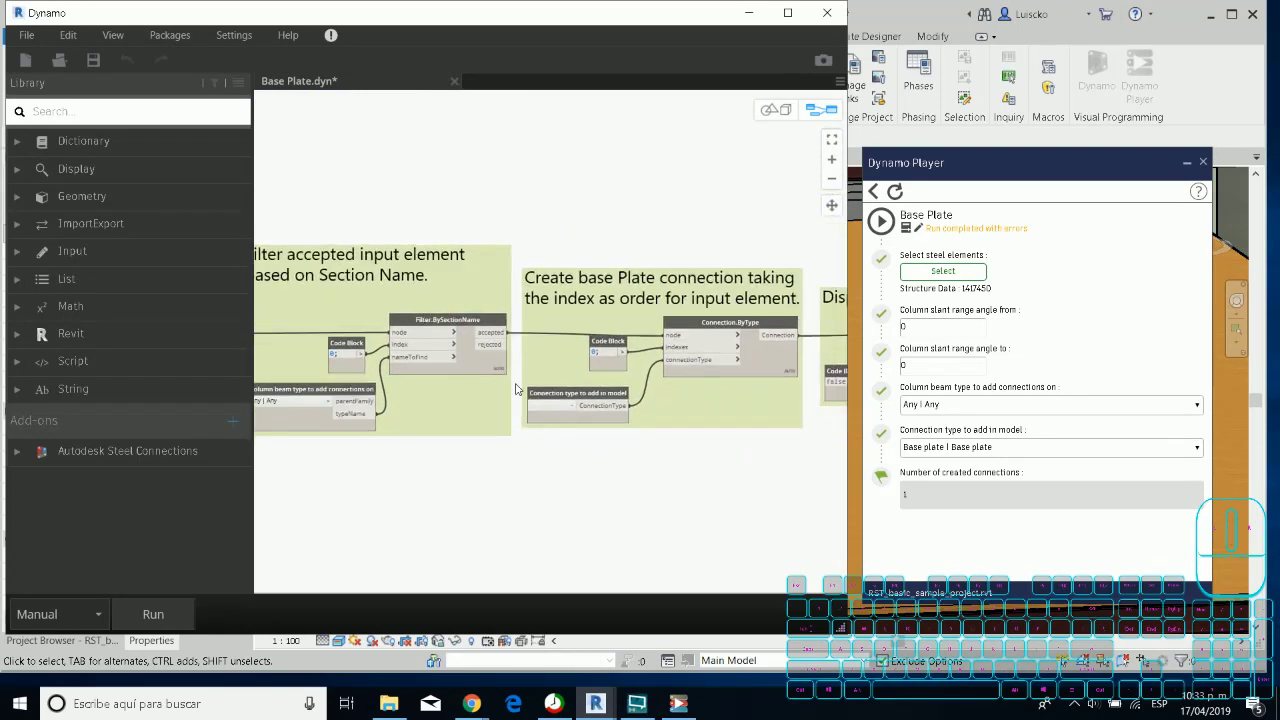
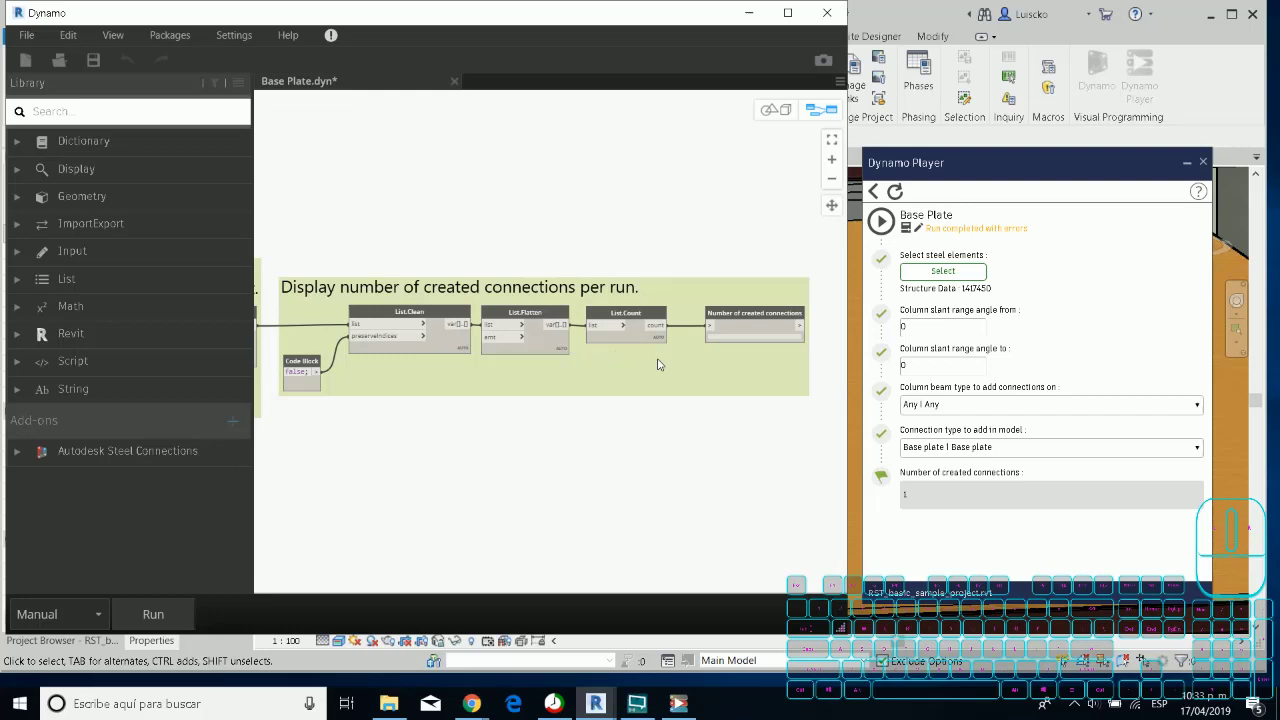
Zoom through the connection-creation and created-connections count groups.
scroll("down", 3)
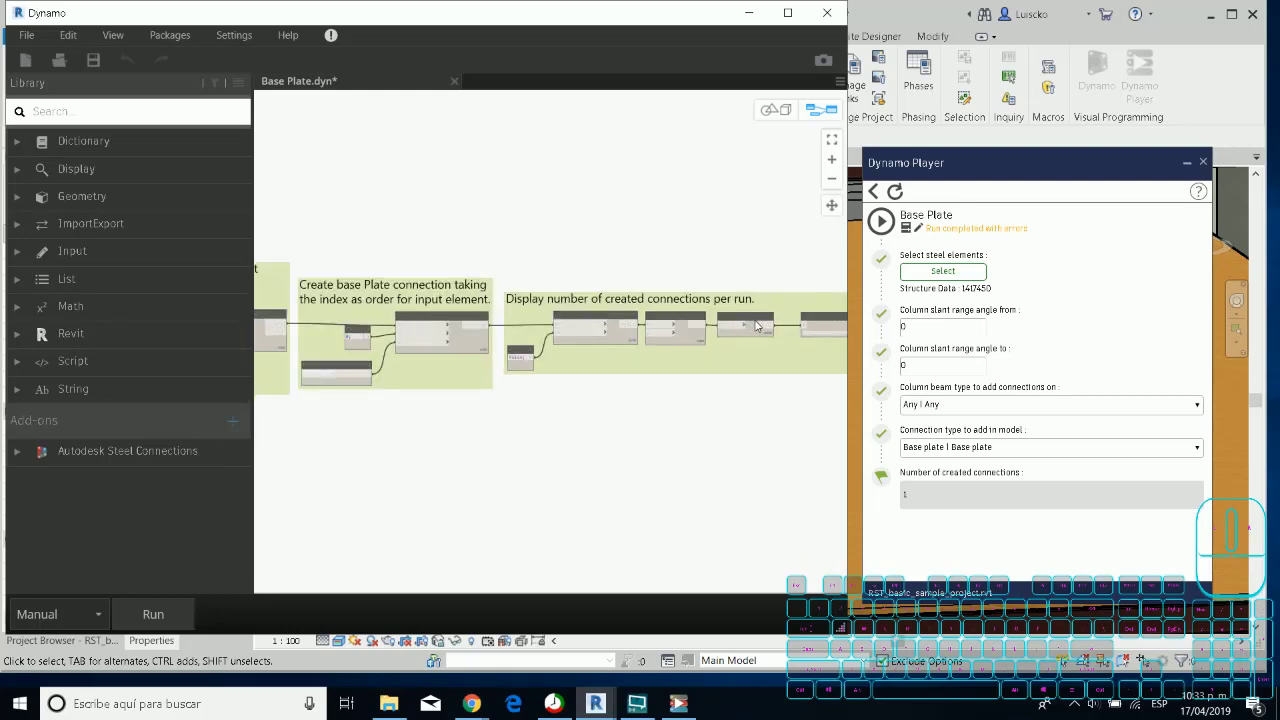
scroll("up", 3)
scroll("up", 3)
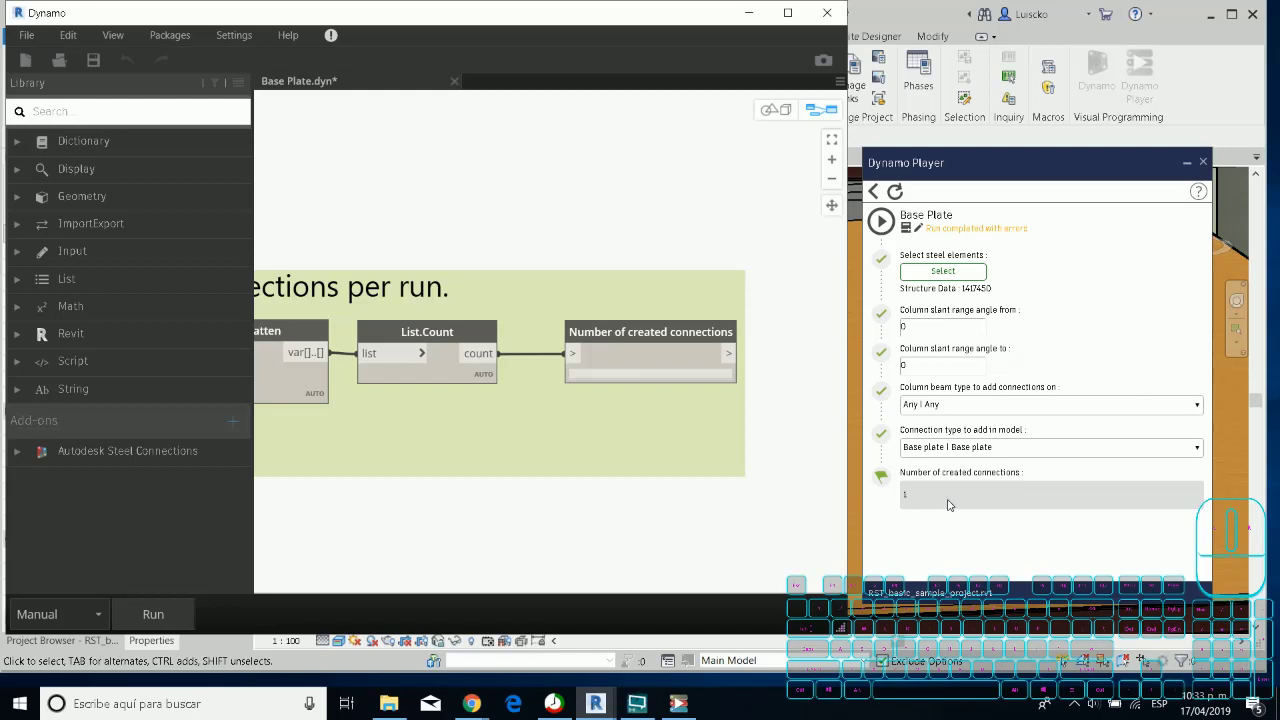
scroll("down", 3)
scroll("down", 3)
scroll("up", 3)
scroll("up", 3)
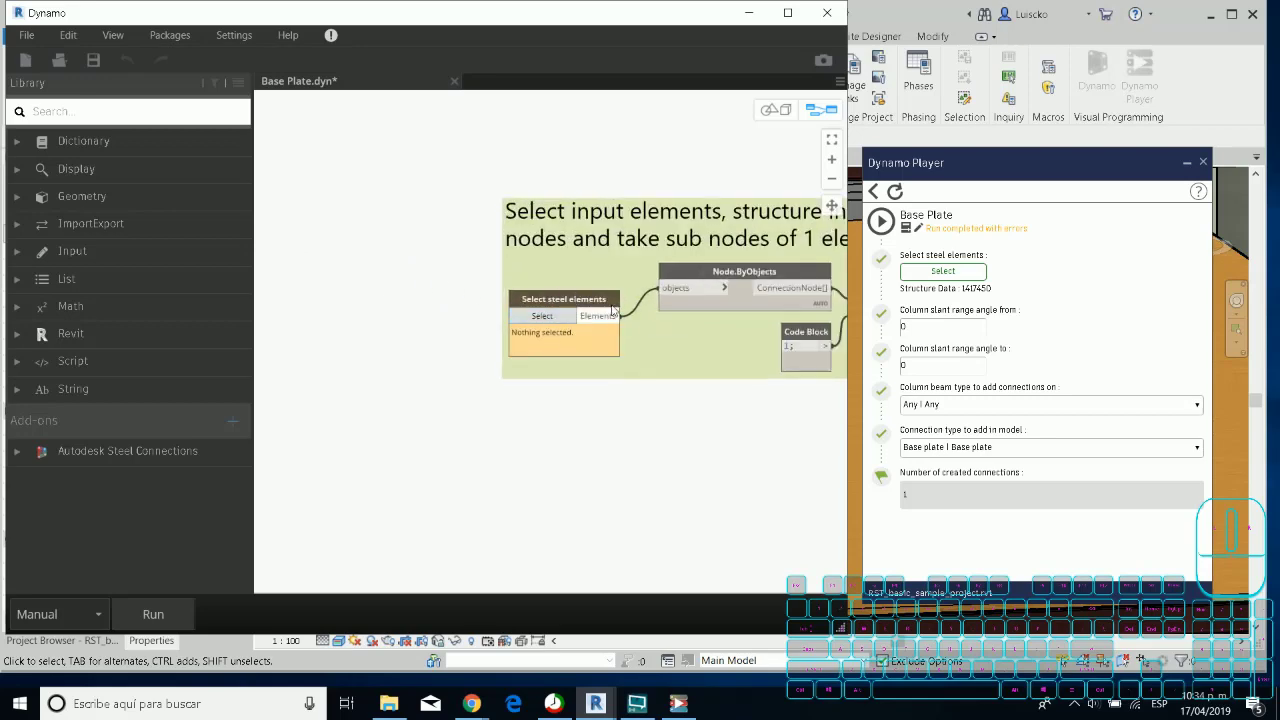
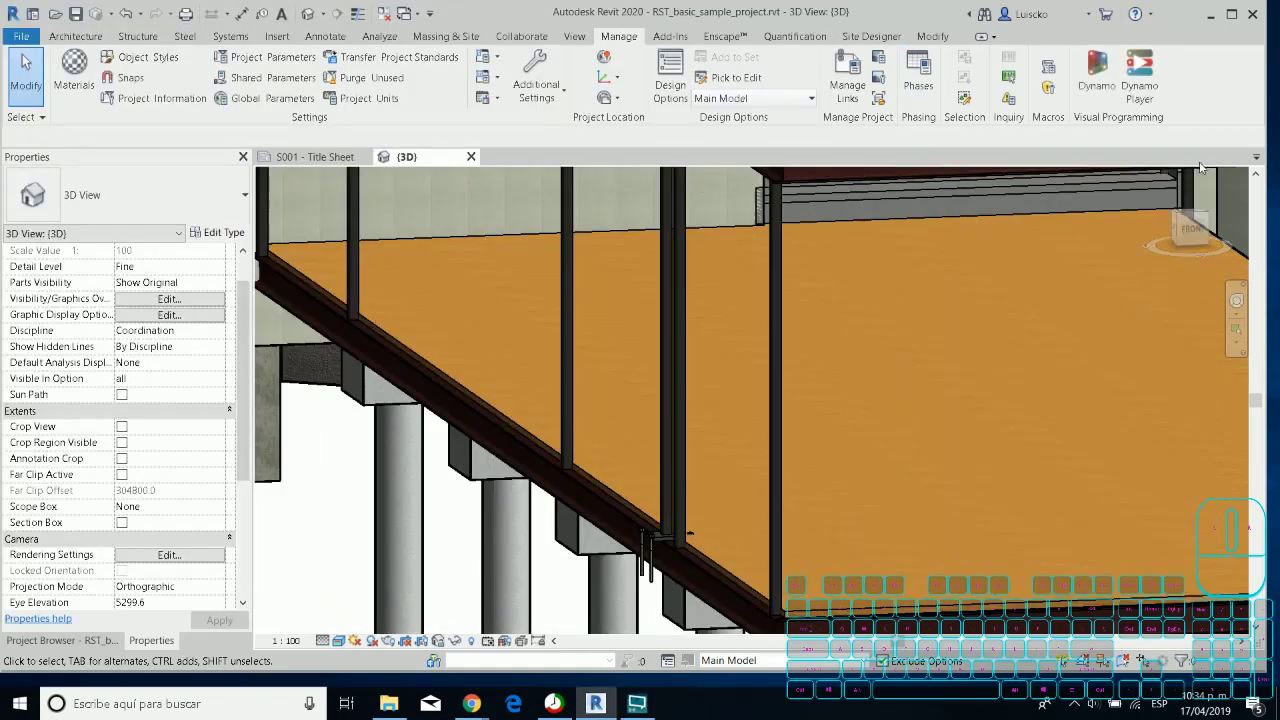
Zoom out in the Revit 3D view after closing Dynamo and Dynamo Player.
scroll("down", 3)
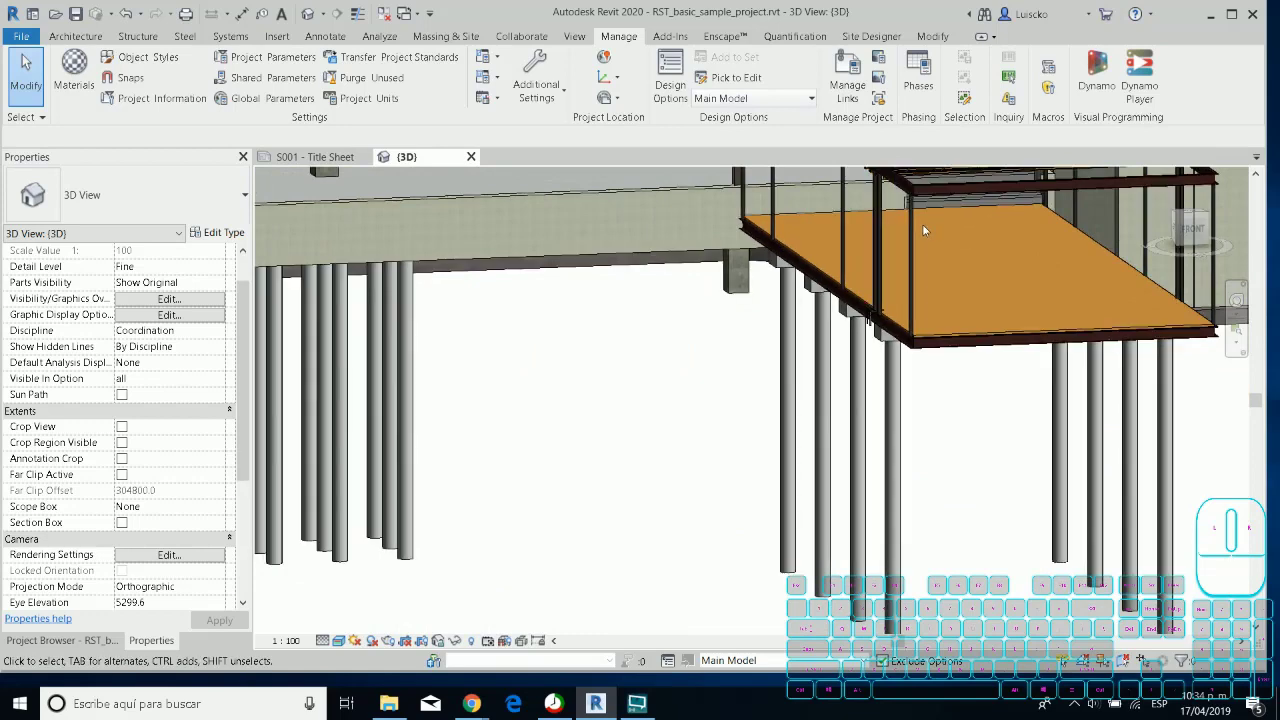